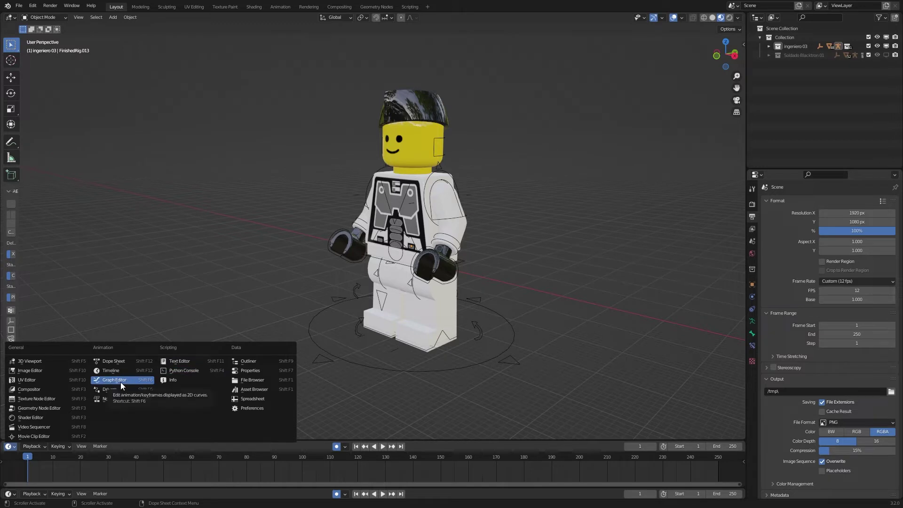
Switch to the Animation workspace and enter Pose Mode on the minifigure rig
key(ctrl+Tab)
middle_click(585, 293)
click(585, 292)
click(503, 293)
key(ctrl+Tab)
middle_click(553, 282)
From the side view, move the left foot controller forward along Y by 9 m
click(427, 299)
middle_click(450, 305)
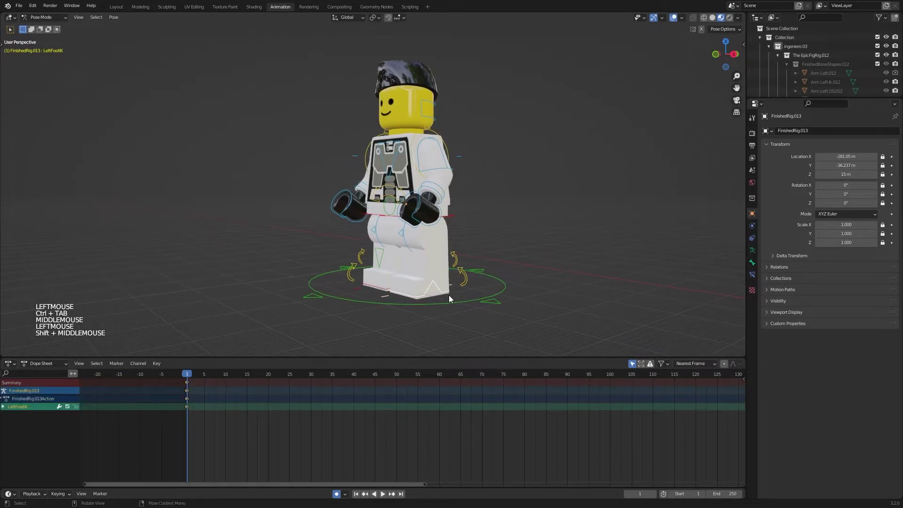
middle_click(453, 297)
key(KP_3)
middle_click(469, 273)
key(g)
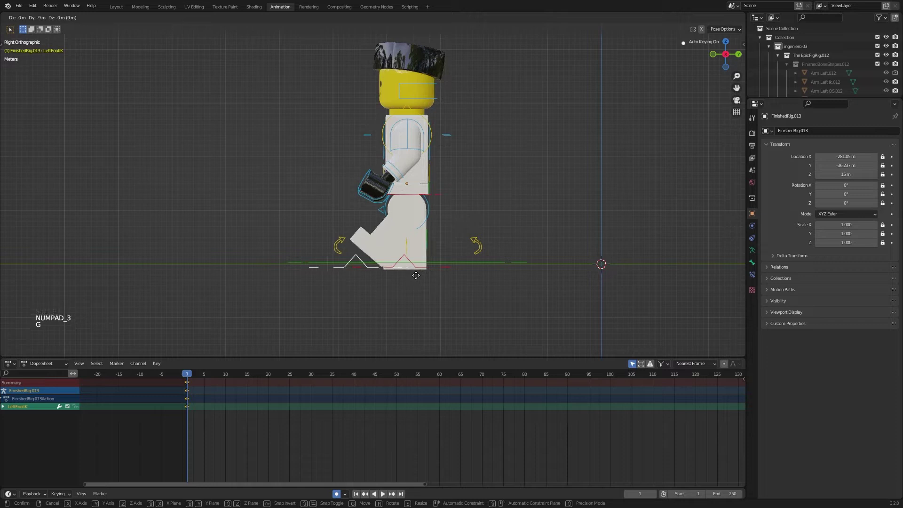
click(417, 282)
middle_click(425, 296)
scroll(up, 3)
middle_click(439, 304)
Move the right foot controller back along the ground to complete the stride pose
click(443, 283)
key(g)
click(443, 284)
key(Right)
key(Right)
key(g)
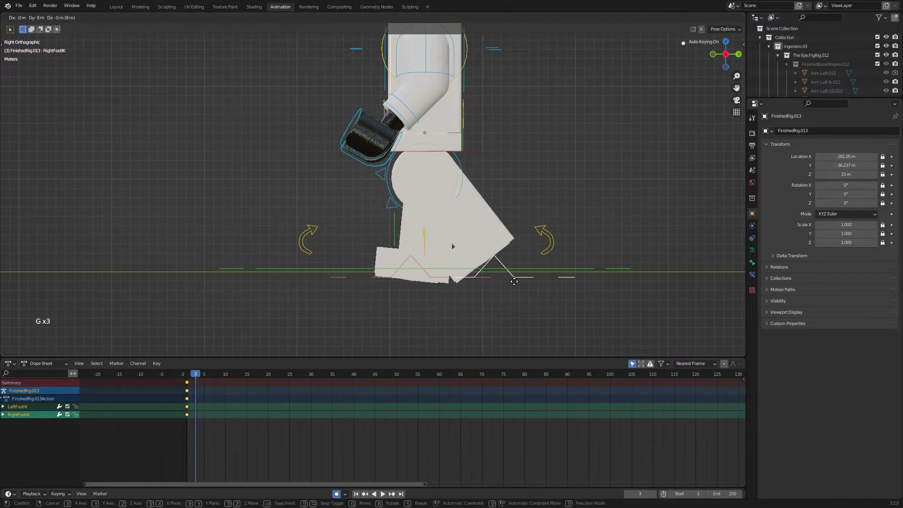
click(524, 285)
middle_click(464, 293)
Key the foot controllers at frames 1 and 3 and preview the step in playback
click(331, 388)
middle_click(331, 388)
scroll(down, 3)
click(198, 409)
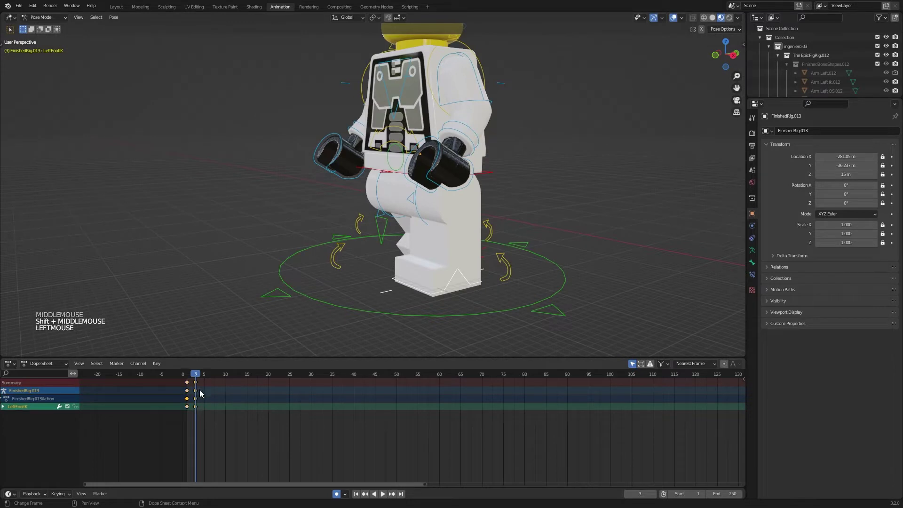
click(189, 381)
click(189, 387)
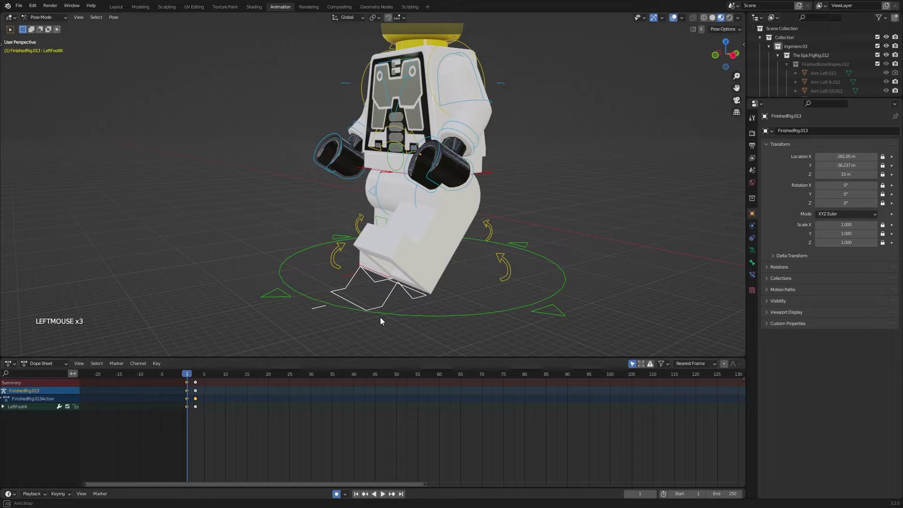
key(t)
middle_click(375, 322)
middle_click(411, 319)
click(194, 380)
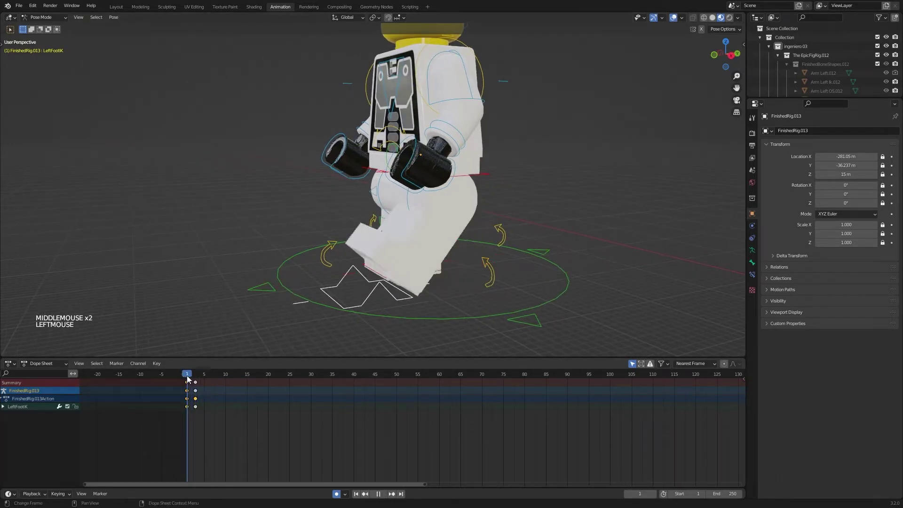
click(188, 389)
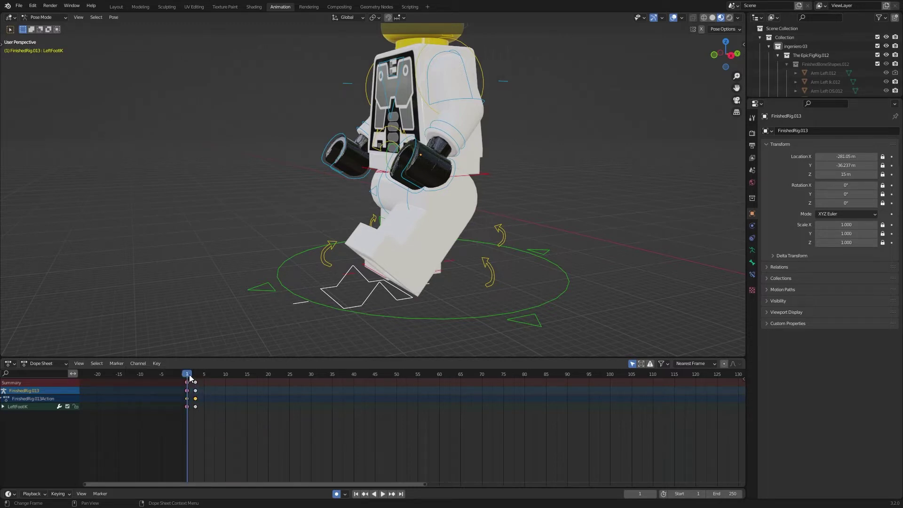
click(188, 379)
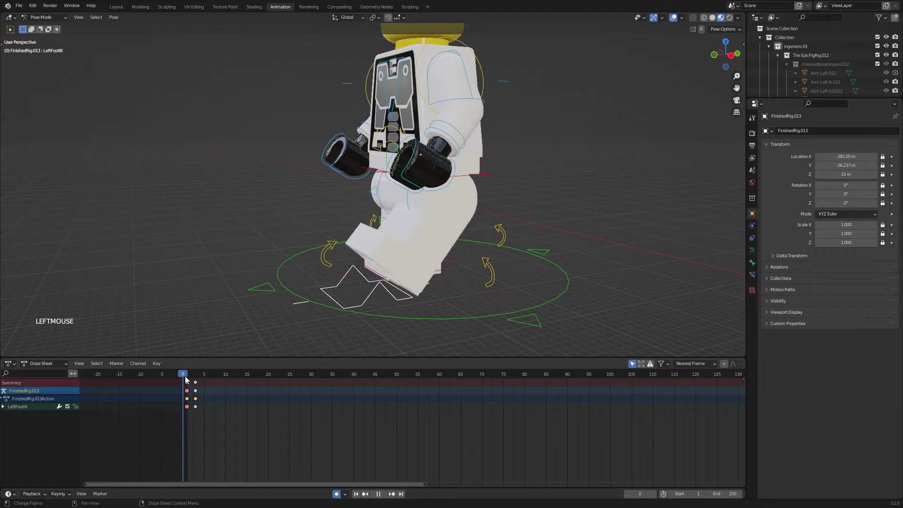
click(187, 379)
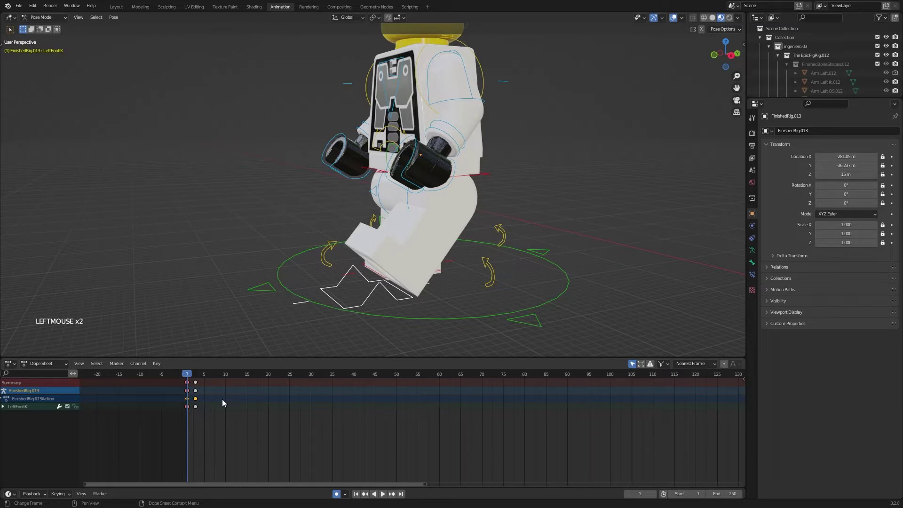
key(Right)
key(Right)
click(198, 393)
key(r)
middle_click(389, 310)
middle_click(410, 314)
middle_click(392, 312)
click(441, 273)
click(200, 395)
key(r)
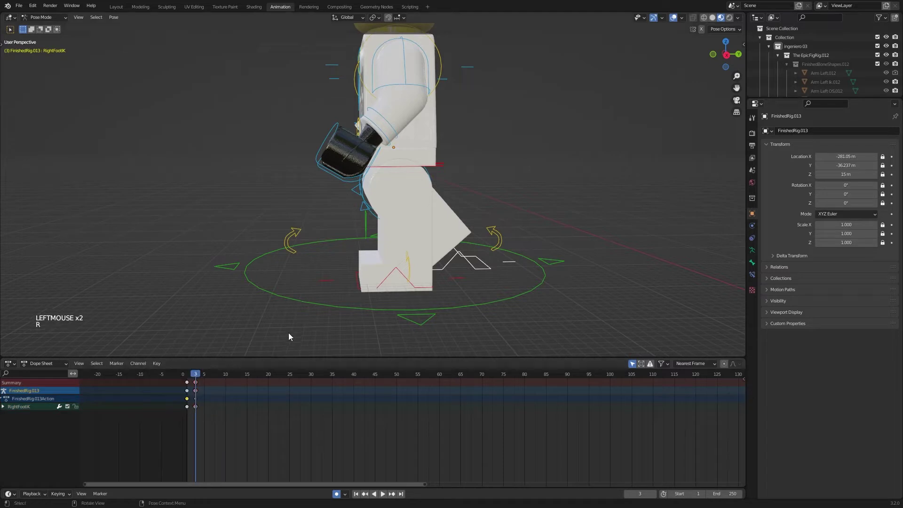
Select the right foot controller and mark its existing step key in the Dope Sheet
click(189, 386)
key(r)
click(199, 385)
click(446, 267)
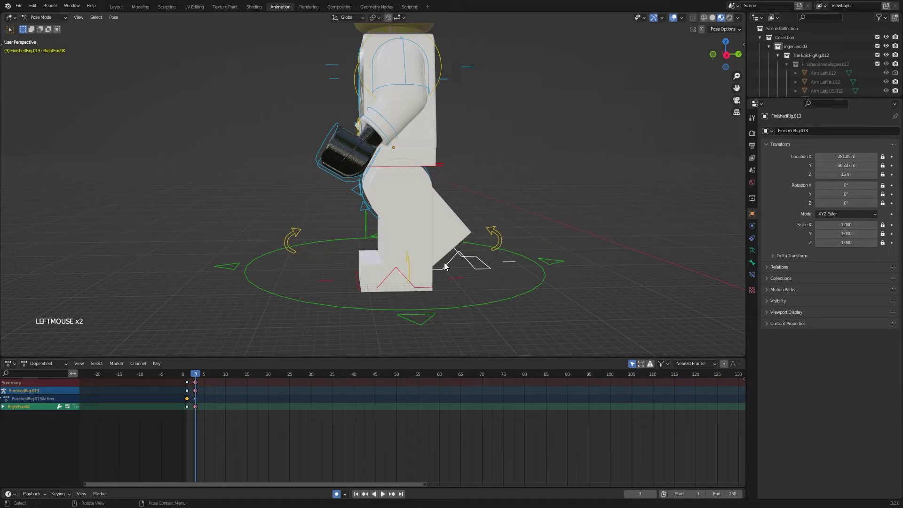
Scrub back and forth through the step, then advance the playhead to frame 7
key(Left)
key(Left)
key(Right)
key(Right)
key(Left)
key(Left)
key(Right)
key(Left)
key(Right)
key(Left)
key(Right)
key(Right)
key(Right)
key(Right)
key(Right)
key(Right)
Move and key the right foot's stride at frame 7 and set the step keys to Extreme
key(g)
click(321, 281)
middle_click(353, 315)
click(218, 389)
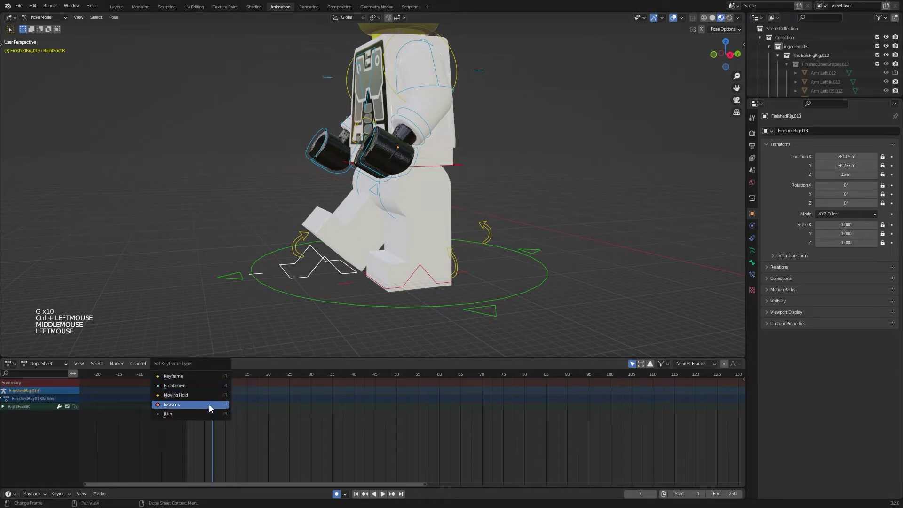
key(r)
middle_click(333, 319)
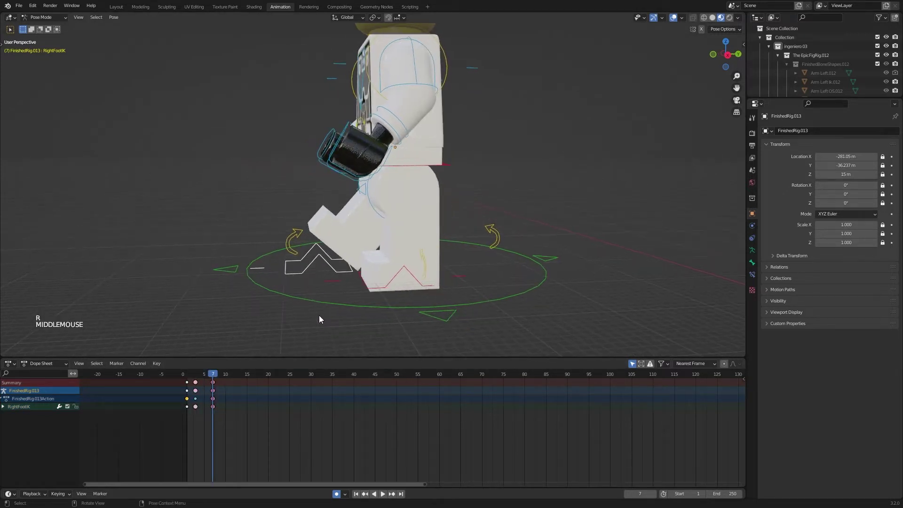
middle_click(323, 319)
middle_click(316, 314)
At frame 9 swing the left foot controller forward and key its new stride position
key(Right)
key(Right)
click(379, 279)
key(g)
click(441, 282)
click(372, 264)
key(alt+g)
double_click(465, 271)
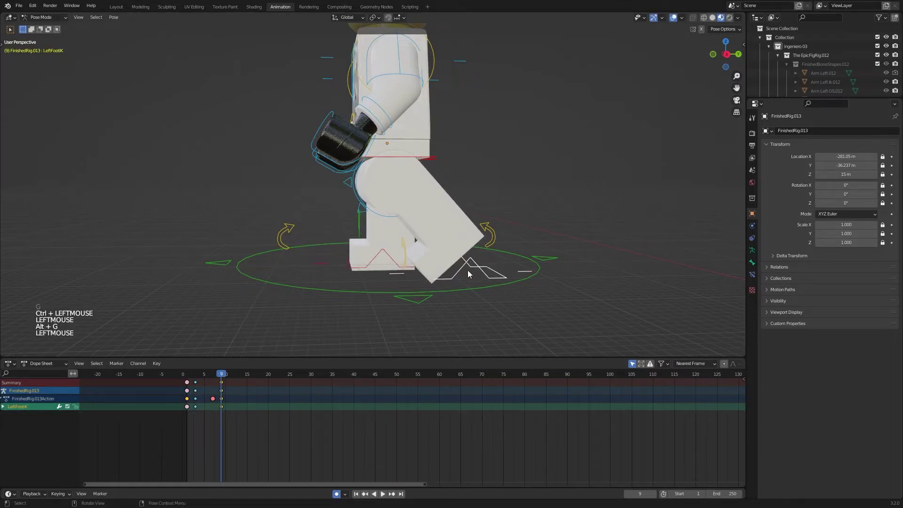
middle_click(468, 275)
Mark the new step key as Extreme and scrub the walk around the keyed frames
click(223, 387)
click(226, 388)
key(r)
click(406, 328)
middle_click(407, 328)
click(201, 378)
key(Right)
key(Right)
key(Left)
key(Left)
Shift the selected step keyframes along the timeline, leaving a held pose between frames 3 and 7
click(198, 385)
key(shift+d)
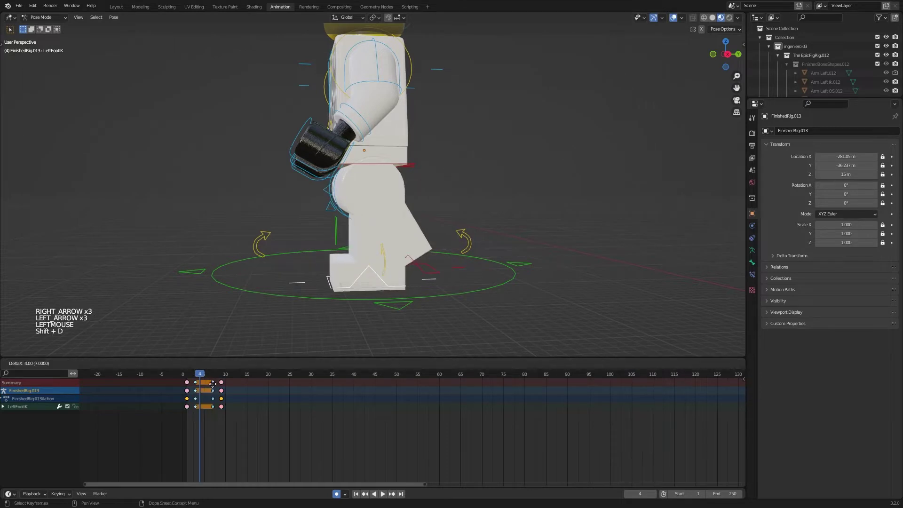
click(211, 389)
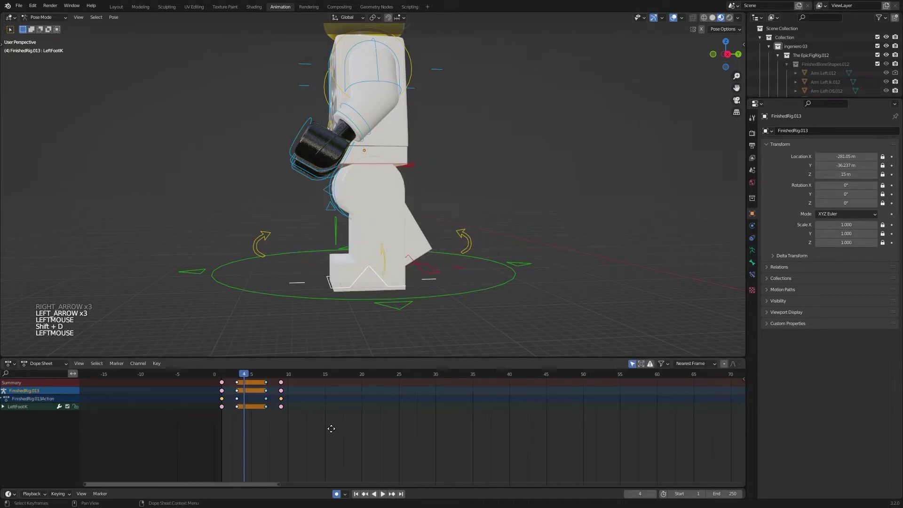
click(311, 424)
middle_click(310, 423)
scroll(up, 3)
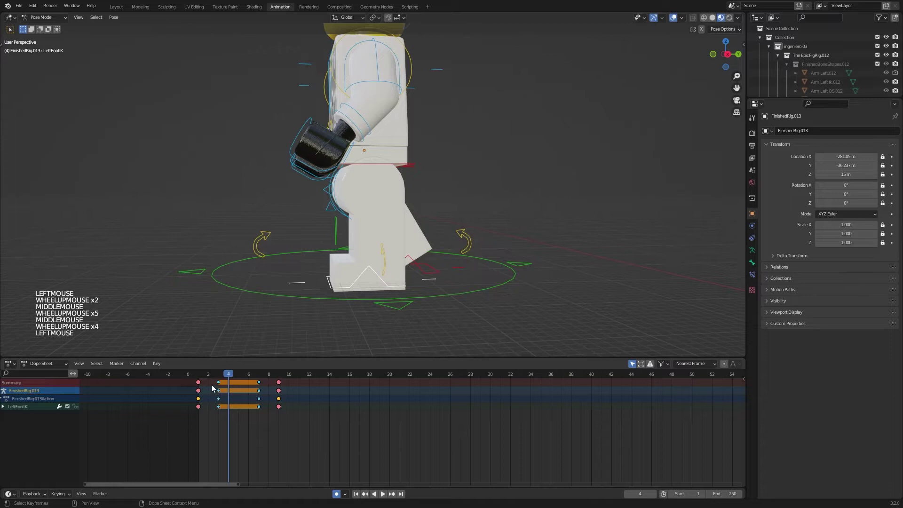
click(203, 379)
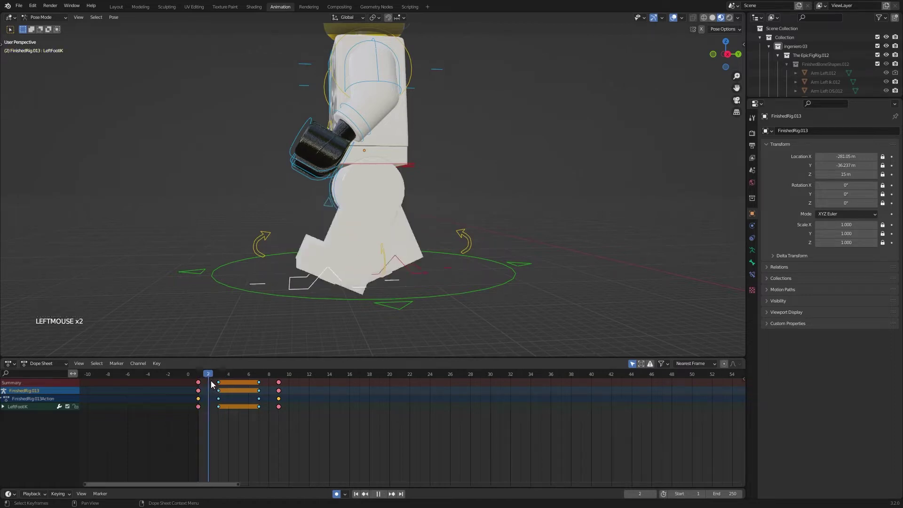
Step forward four frames and start, then cancel, a left foot move
scroll(down, 3)
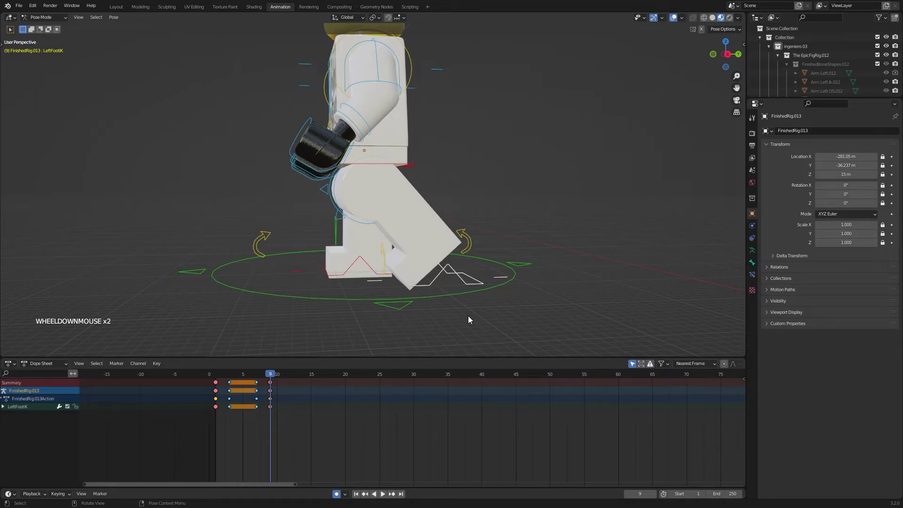
key(Right)
key(Right)
key(Right)
key(Right)
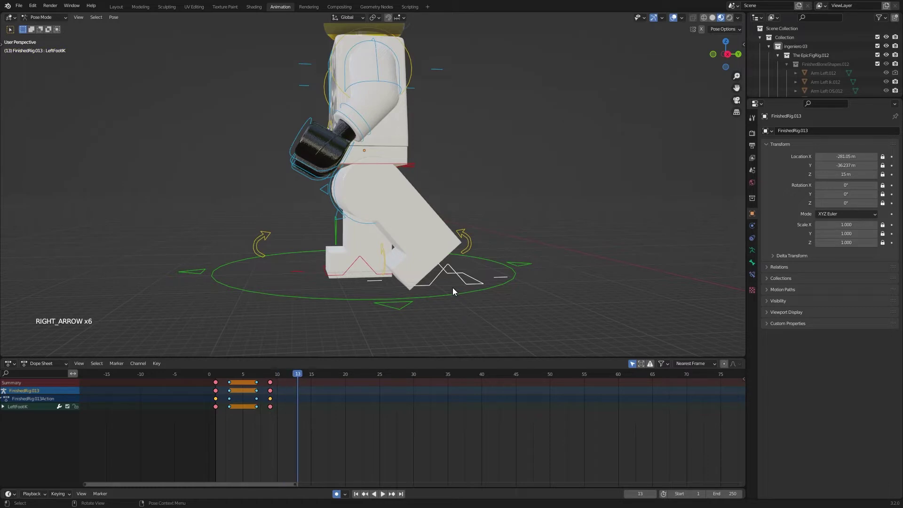
key(g)
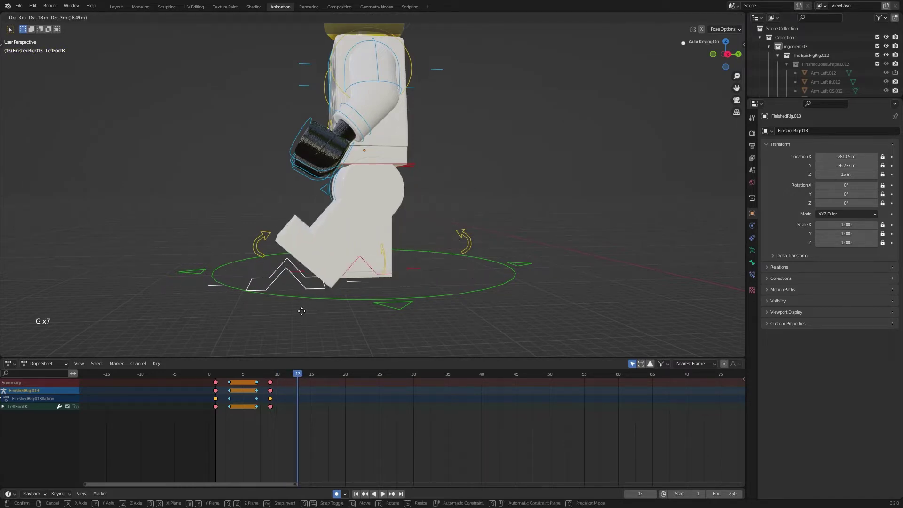
right_click(307, 311)
Select the step keyframes and duplicate them later in the timeline with Shift+D
click(201, 423)
click(195, 430)
click(197, 428)
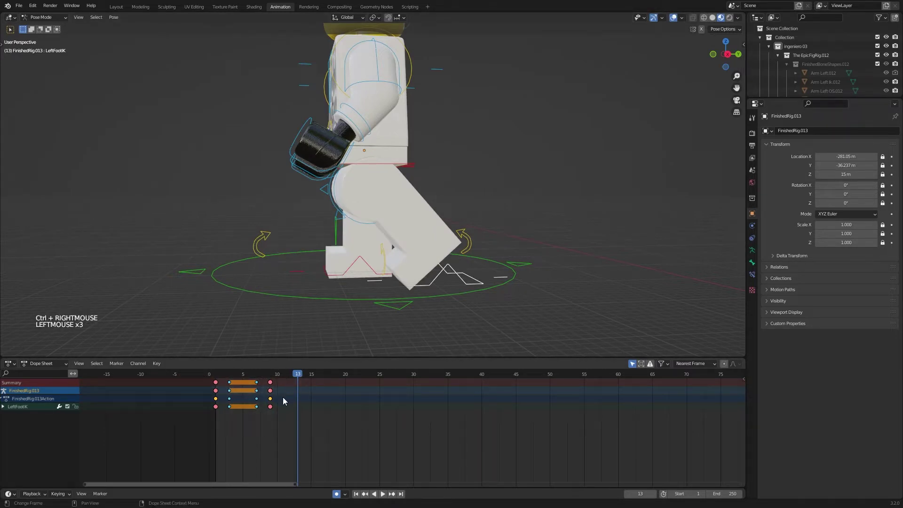
key(shift+d)
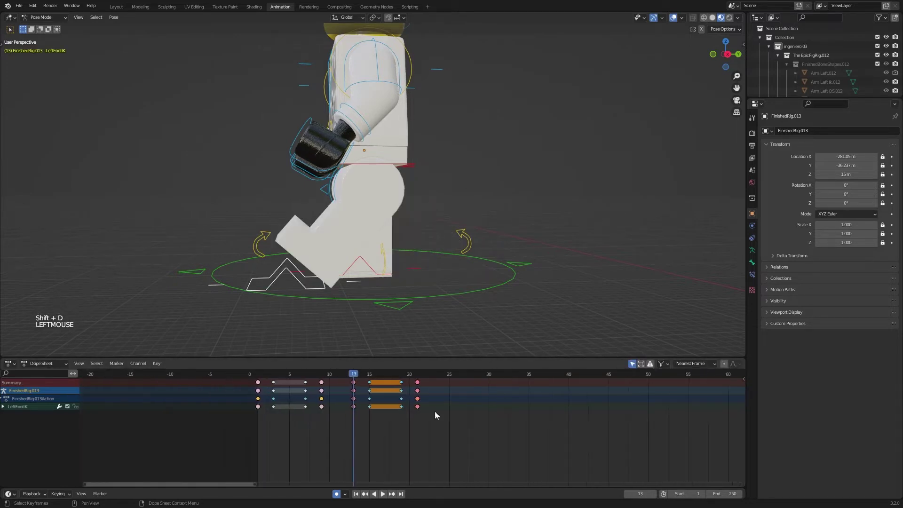
middle_click(327, 378)
click(327, 379)
scroll(up, 3)
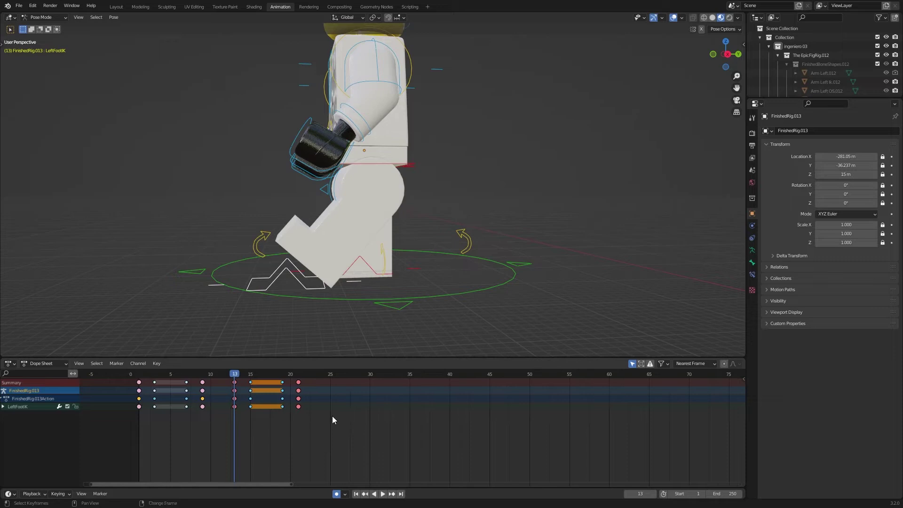
Repeat the keyframe duplication several times to extend the walk cycle to about frame 90
key(shift+r)
middle_click(336, 419)
key(shift+r)
key(shift+r)
key(shift+r)
key(shift+r)
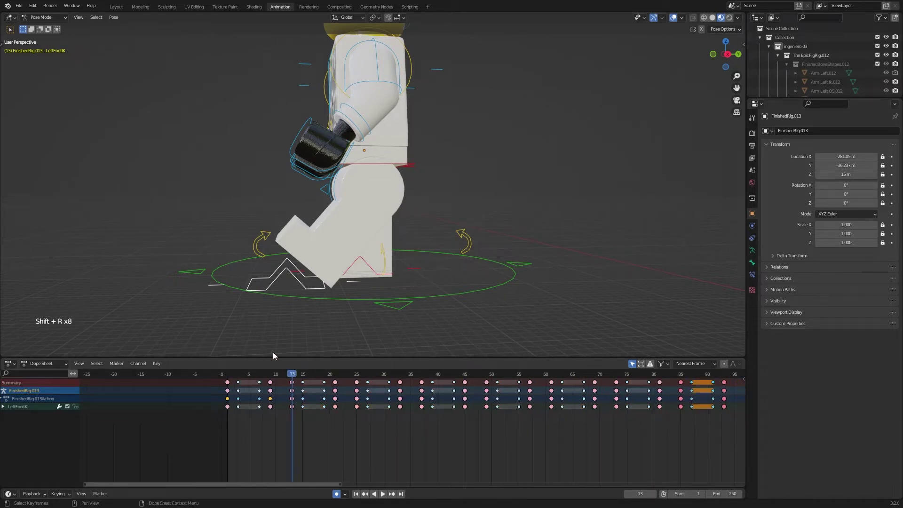
Shift the right foot's selected step keyframes so they land on frame 13
click(371, 268)
scroll(down, 3)
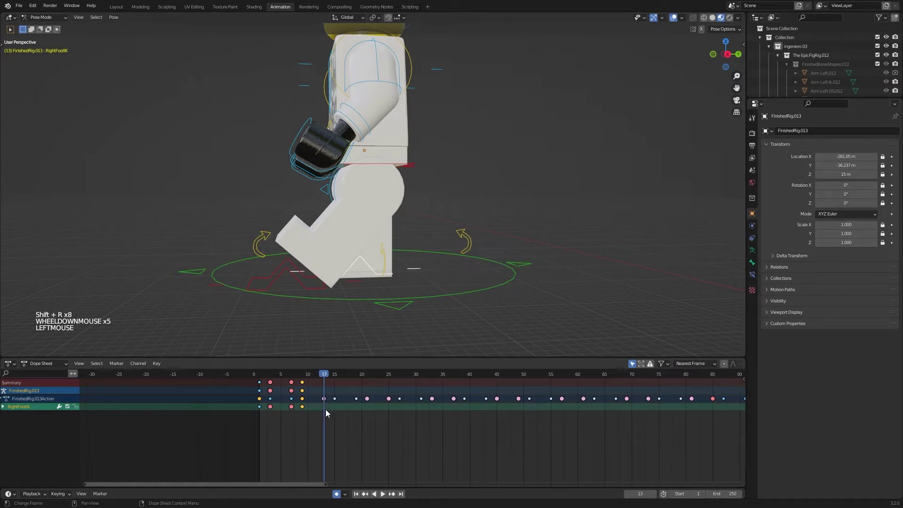
click(264, 379)
middle_click(263, 379)
scroll(up, 3)
key(Right)
key(Right)
key(Right)
key(Right)
double_click(260, 389)
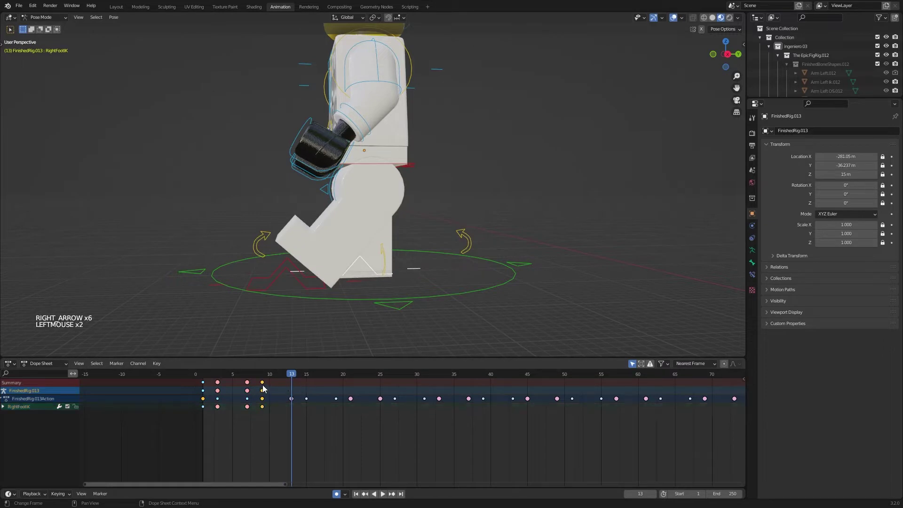
key(r)
key(r)
right_click(369, 325)
click(267, 386)
key(shift+d)
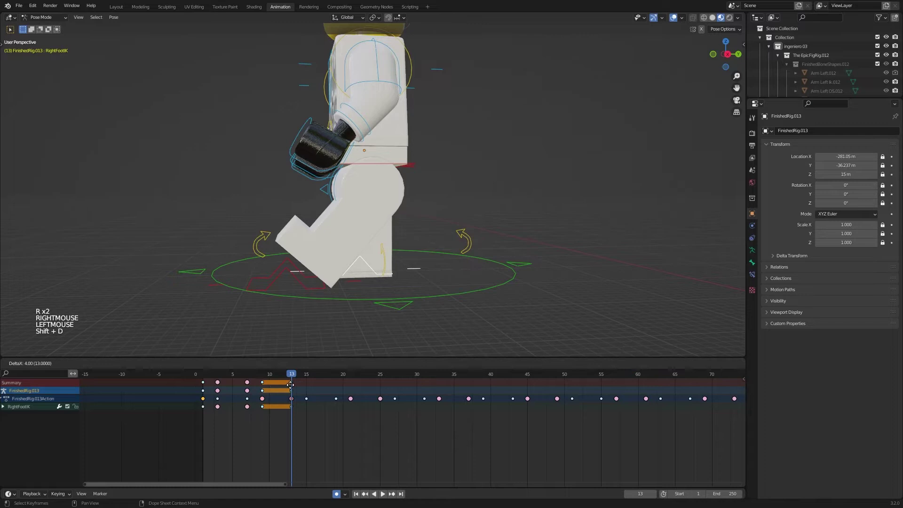
click(288, 403)
Clear the foot's location and duplicate its step keys forward from frame 15
key(alt+g)
middle_click(488, 320)
middle_click(450, 319)
middle_click(453, 320)
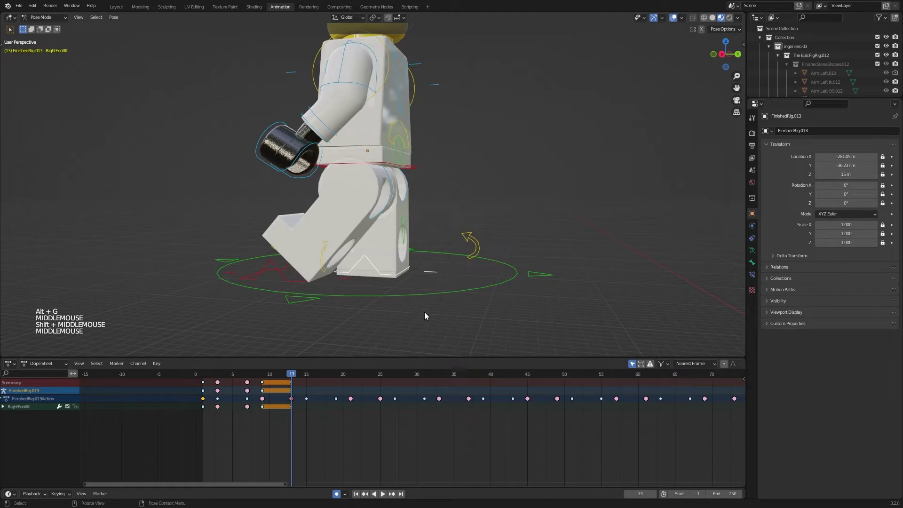
key(Right)
key(Right)
click(224, 386)
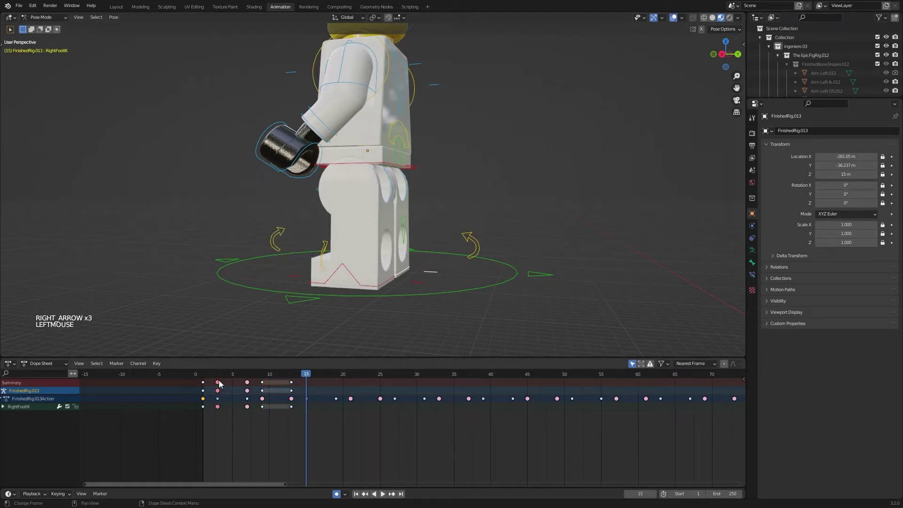
key(shift+d)
click(313, 391)
middle_click(486, 308)
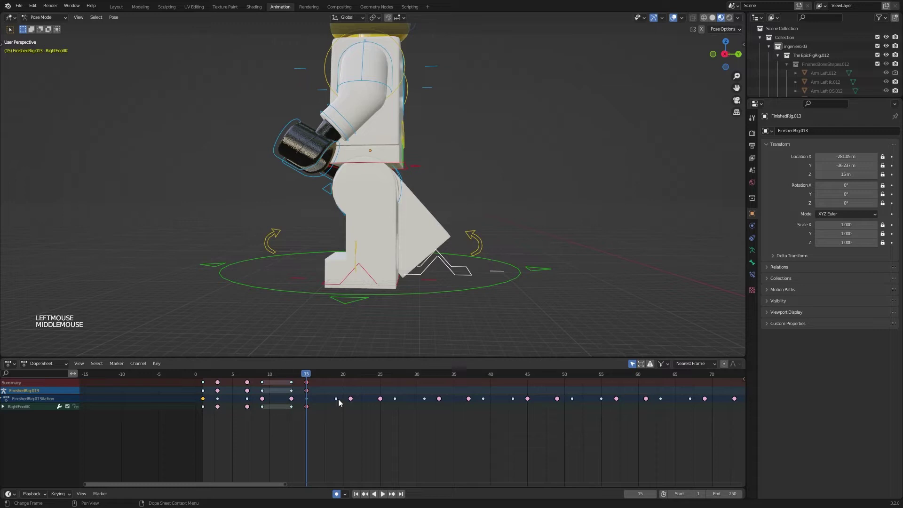
From frame 19, duplicate the right foot's whole step key group later in the timeline
key(Right)
key(Right)
key(Right)
key(Right)
click(253, 409)
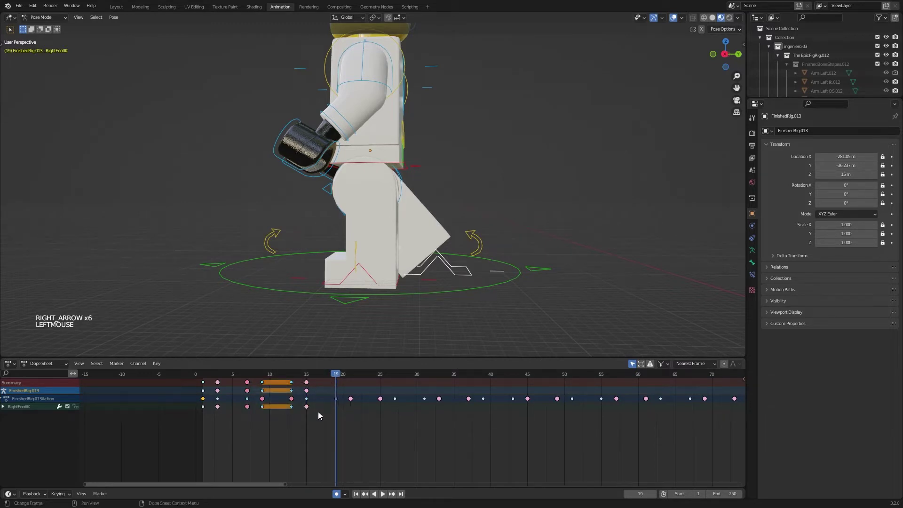
click(314, 409)
click(360, 386)
click(235, 428)
click(322, 429)
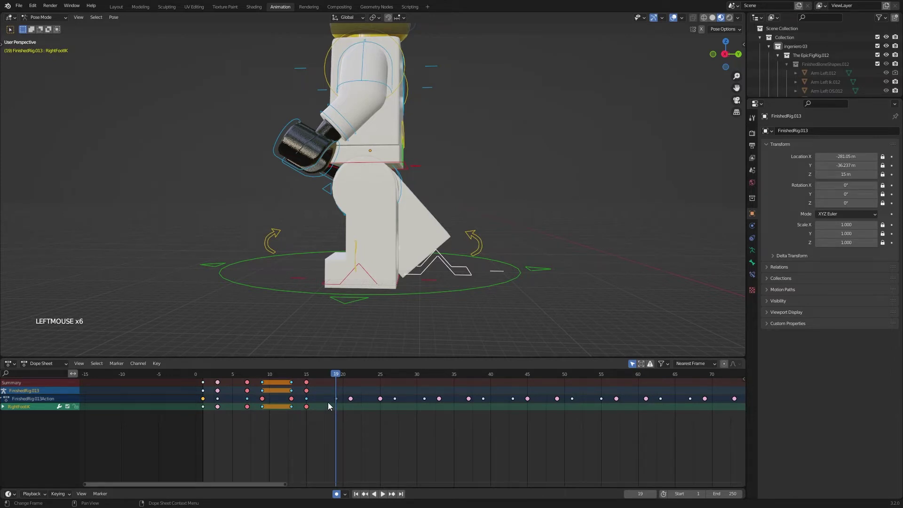
key(shift+d)
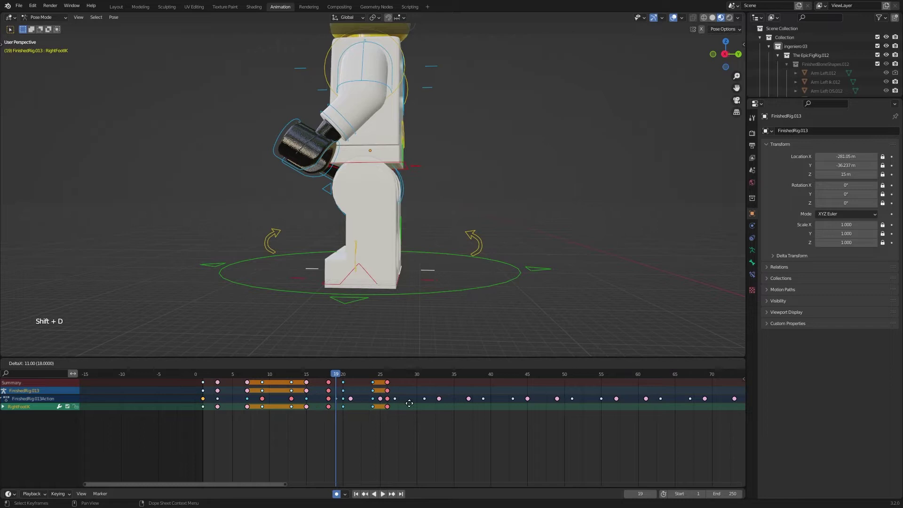
click(418, 407)
Repeat the duplicated step keys out to roughly frame 95 and start playback
key(shift+r)
middle_click(393, 416)
scroll(down, 3)
key(shift+r)
key(shift+r)
key(shift+r)
key(shift+r)
middle_click(465, 431)
scroll(down, 3)
key(shift+r)
Play the walk cycle and orbit to watch the minifigure from the front and side
click(170, 379)
key(space)
middle_click(343, 314)
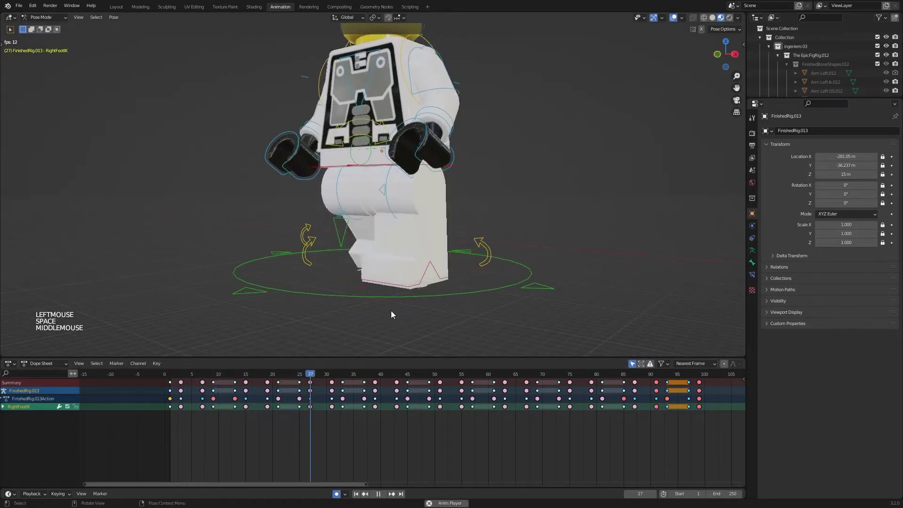
middle_click(389, 315)
middle_click(395, 314)
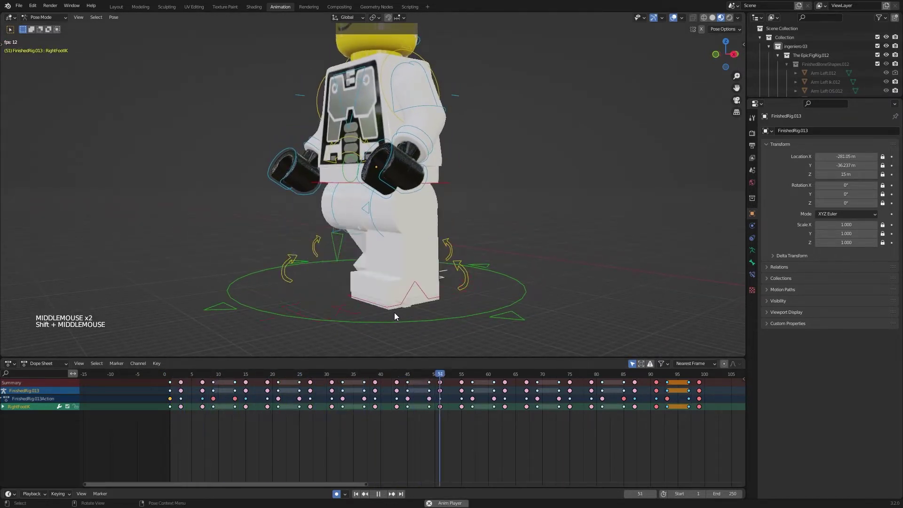
key(space)
middle_click(491, 244)
scroll(down, 3)
middle_click(493, 267)
Stop playback back on frame 1 and select the body control bone
click(177, 379)
click(179, 379)
key(space)
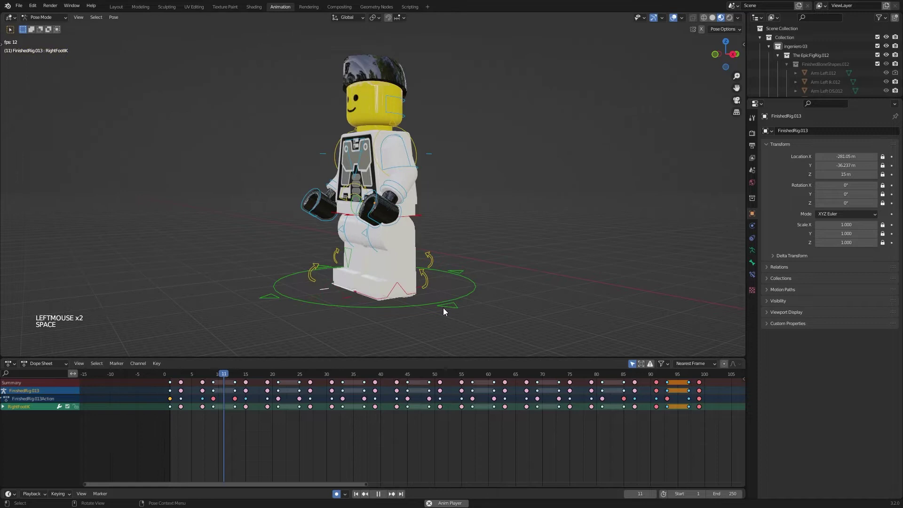
key(space)
click(170, 378)
click(173, 378)
middle_click(357, 276)
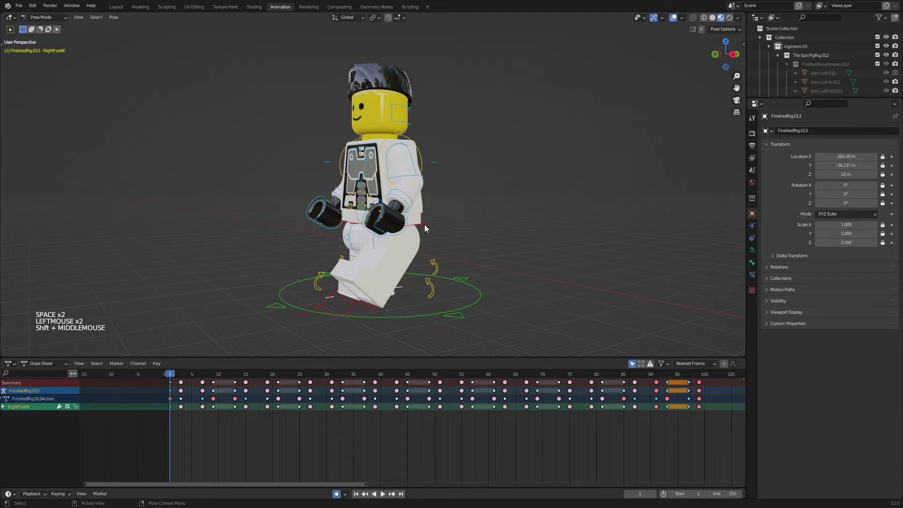
click(426, 229)
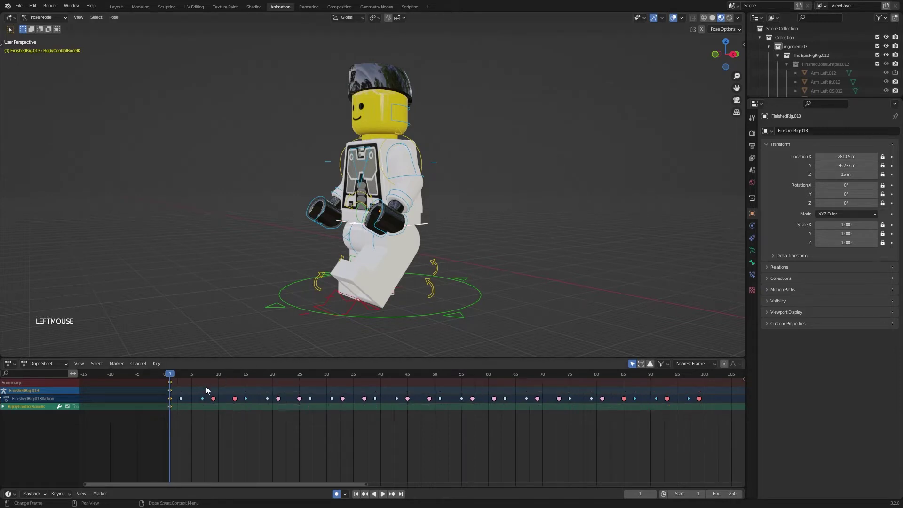
click(423, 320)
middle_click(424, 320)
click(418, 234)
key(g)
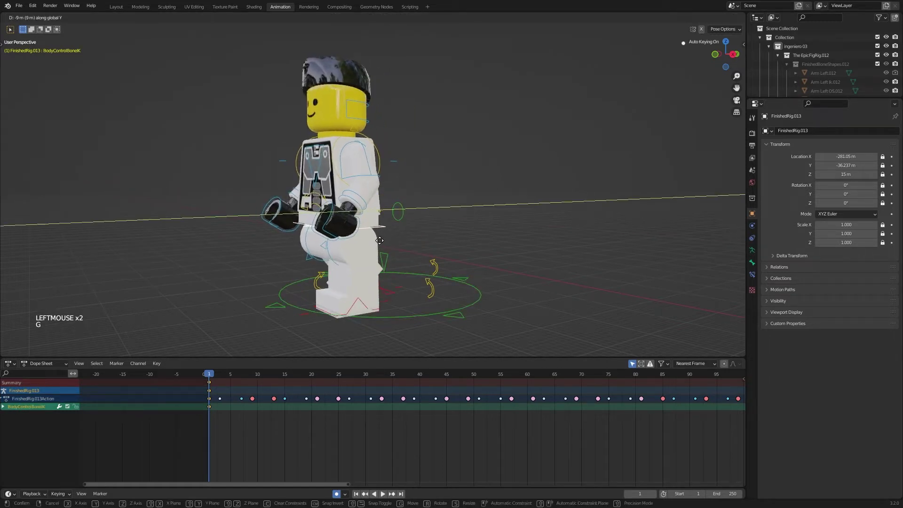
right_click(384, 244)
click(427, 316)
key(g)
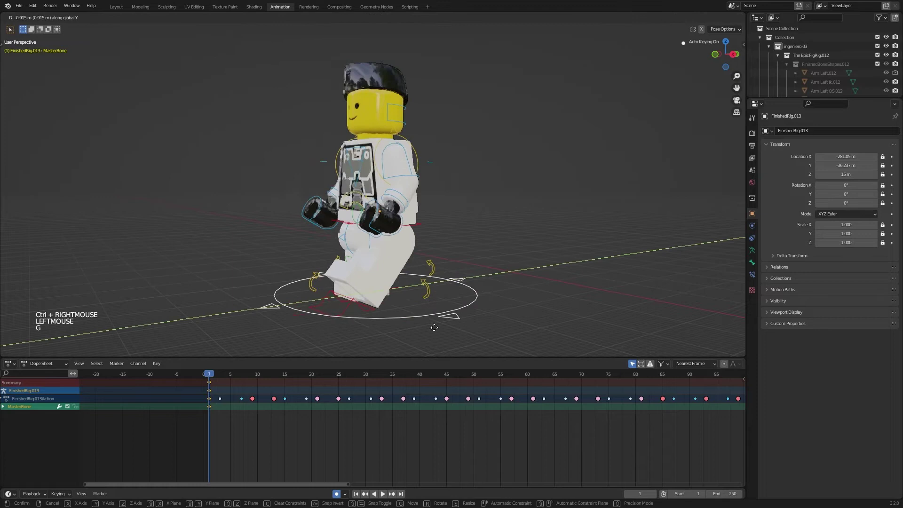
right_click(406, 338)
click(421, 231)
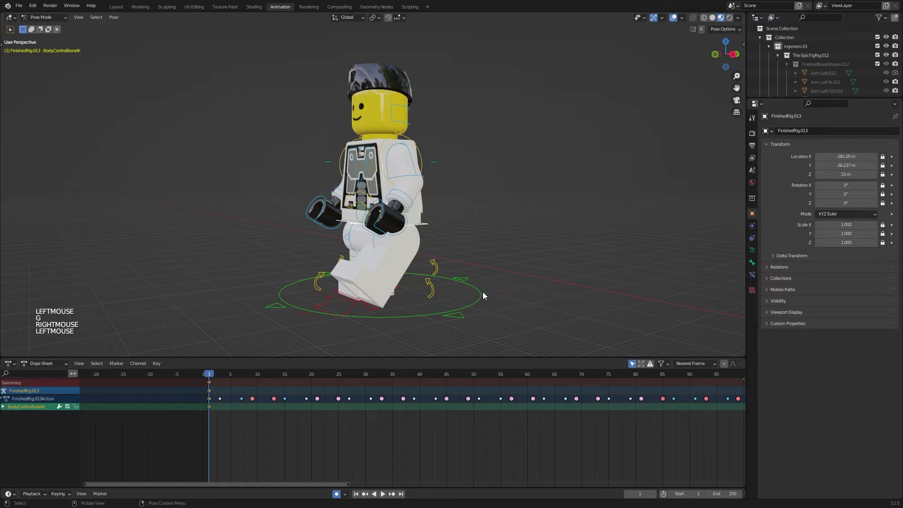
middle_click(486, 293)
In a right side view, move the body control bone vertically to a new position
middle_click(445, 290)
middle_click(473, 287)
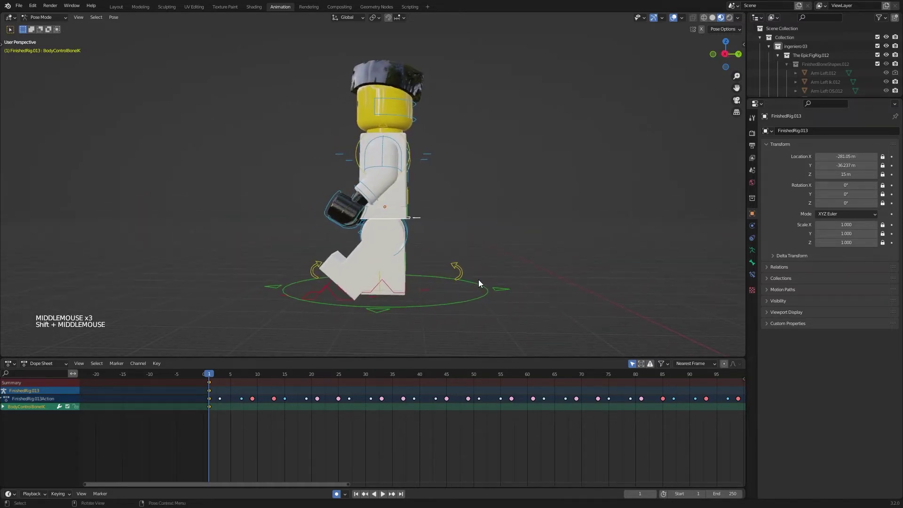
key(KP_1)
key(KP_3)
scroll(up, 3)
middle_click(486, 265)
middle_click(486, 205)
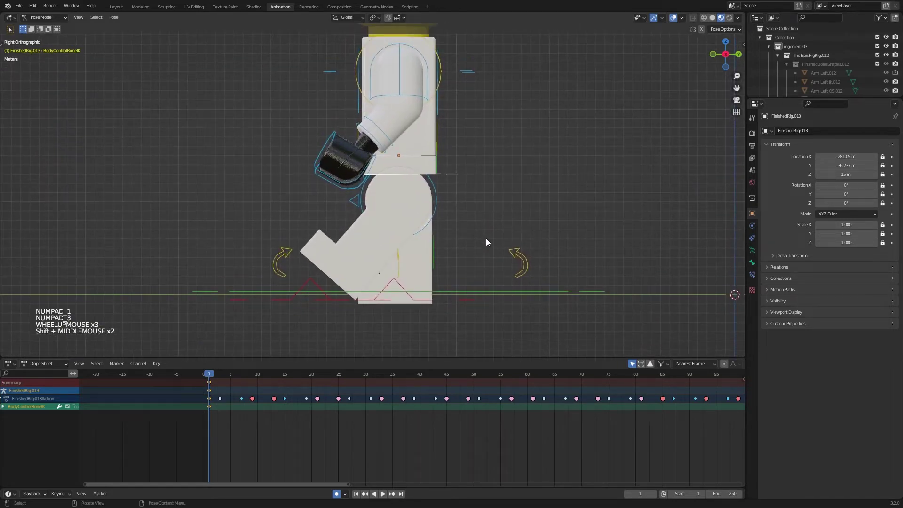
key(Right)
key(g)
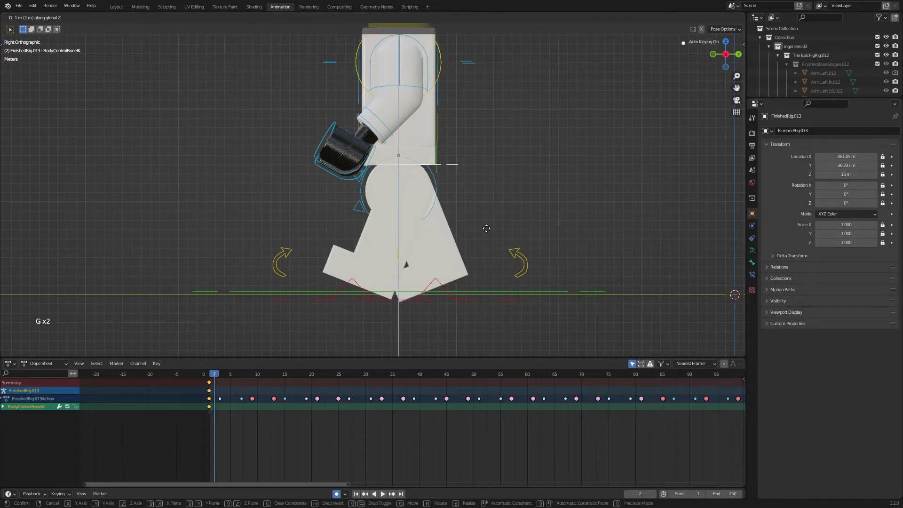
click(488, 233)
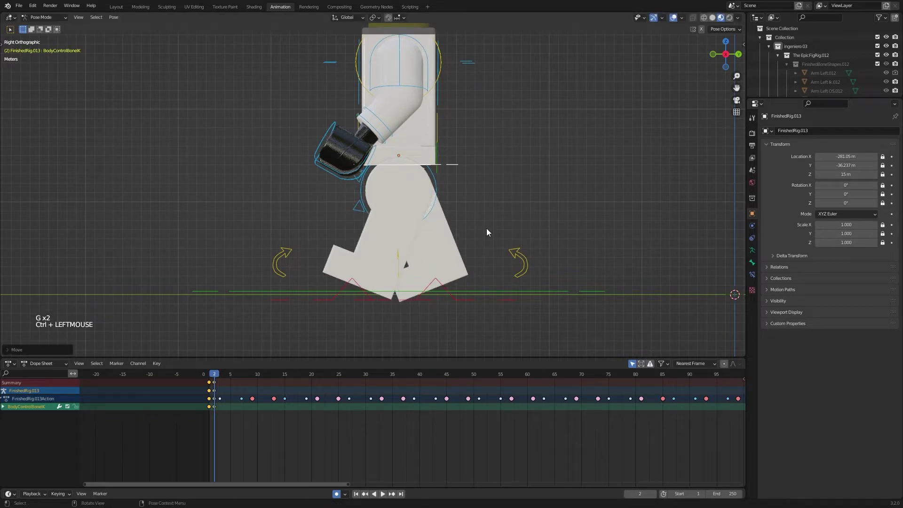
Step through the frames, clear the body bone's location and mark its selected keys as extremes
key(Left)
key(Right)
key(Right)
key(Right)
key(Left)
key(alt+g)
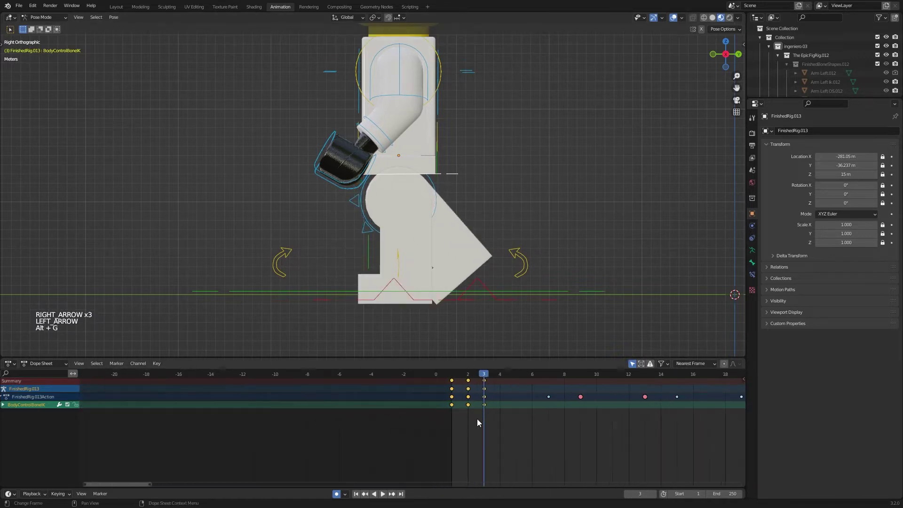
middle_click(371, 409)
click(372, 409)
scroll(up, 3)
click(404, 409)
key(r)
click(389, 396)
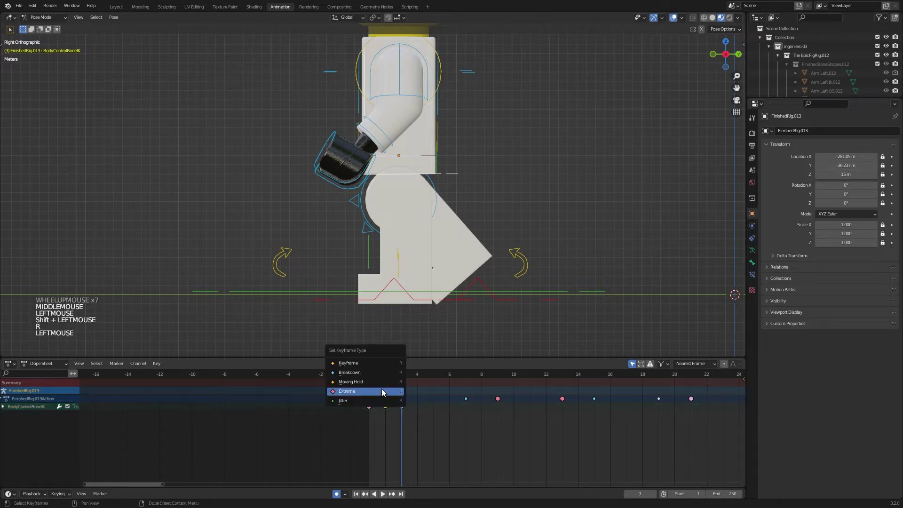
key(r)
click(413, 420)
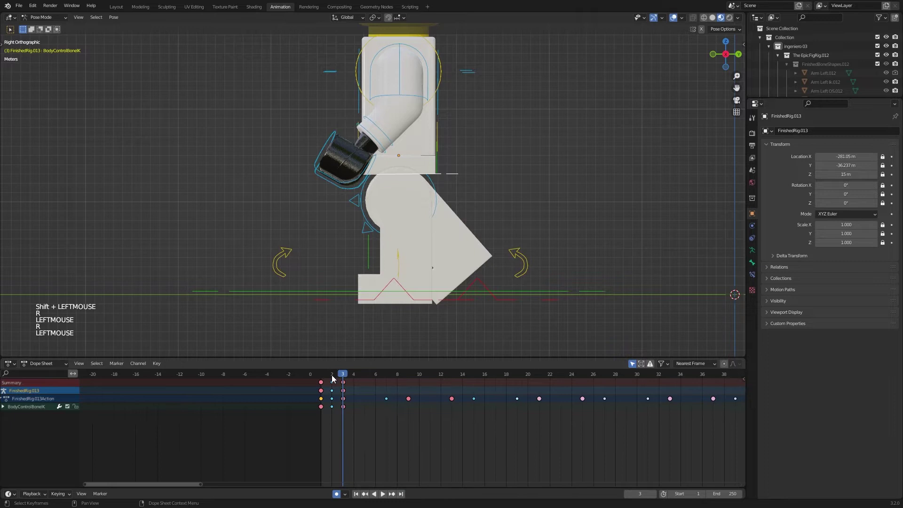
Preview briefly, then duplicate the body bone keys alongside the step keys out to about frame 98
click(332, 377)
middle_click(333, 377)
scroll(down, 3)
key(space)
key(space)
click(315, 418)
click(384, 376)
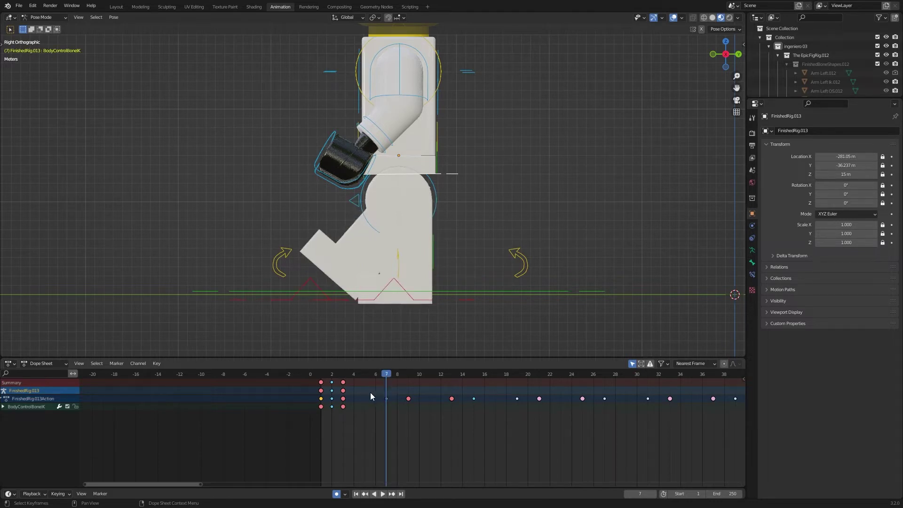
key(shift+d)
click(439, 402)
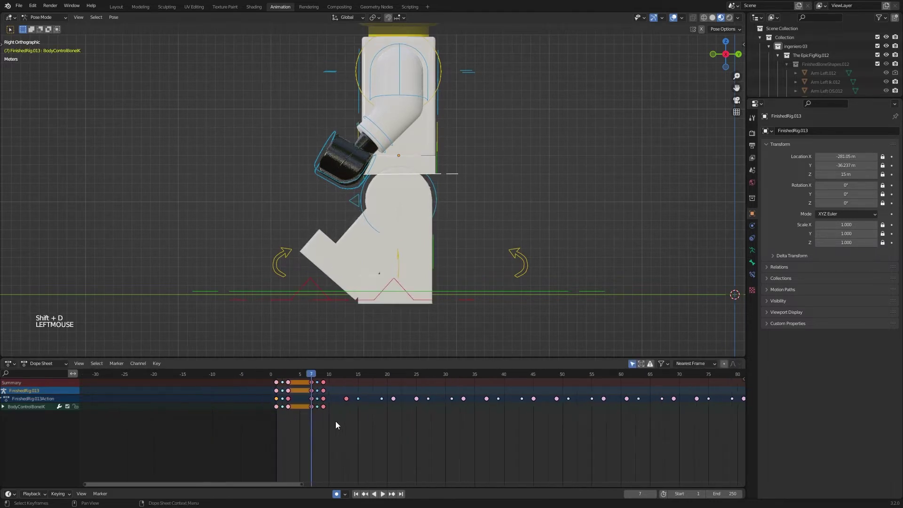
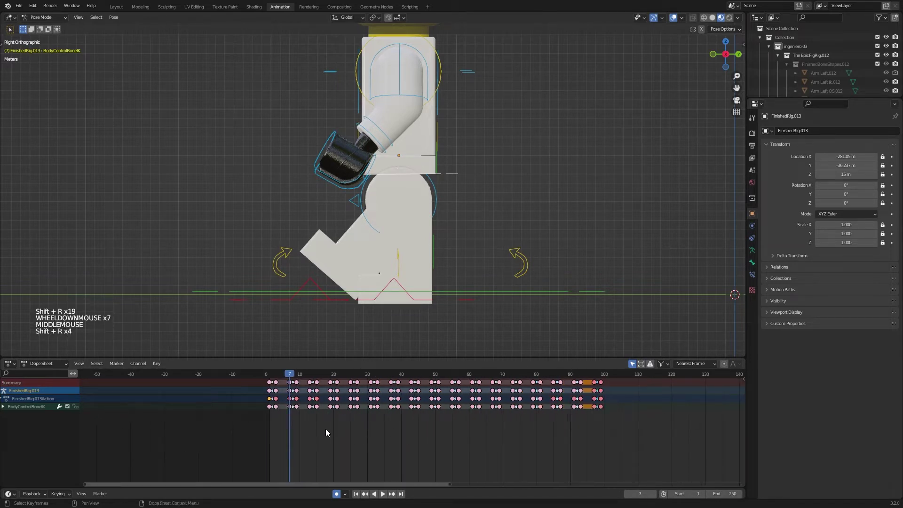
click(272, 376)
Play the walk cycle, stop it and orbit to the figure's side
key(space)
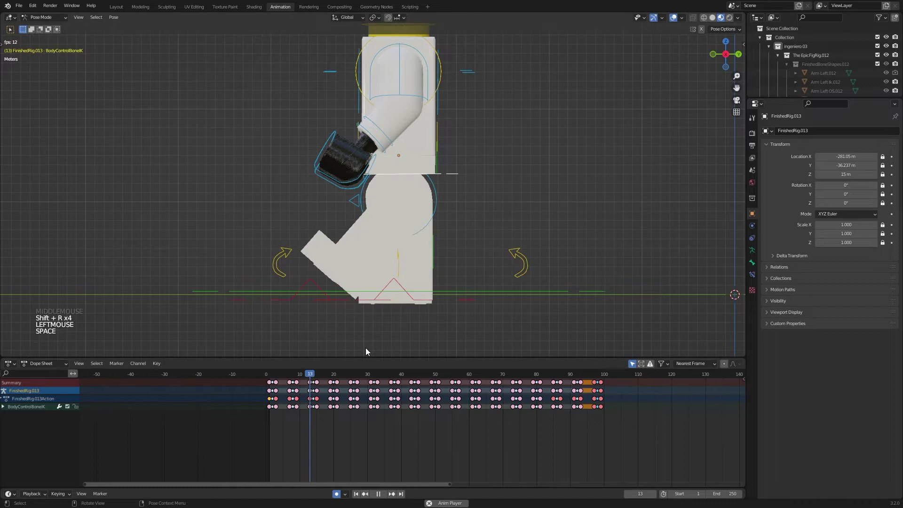
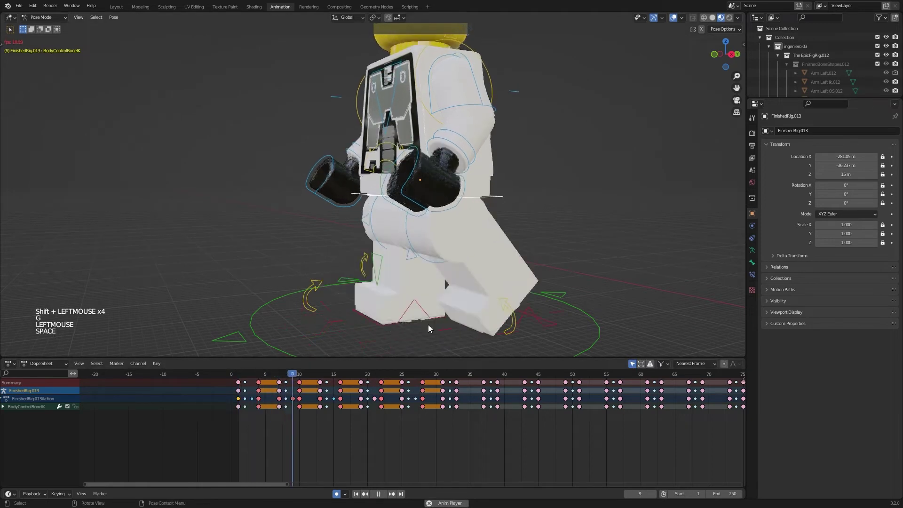
key(space)
middle_click(445, 318)
scroll(down, 3)
middle_click(424, 315)
middle_click(344, 354)
click(244, 380)
End the animation range at frame 100, stop on frame 1 and pick the left arm bone
key(space)
key(space)
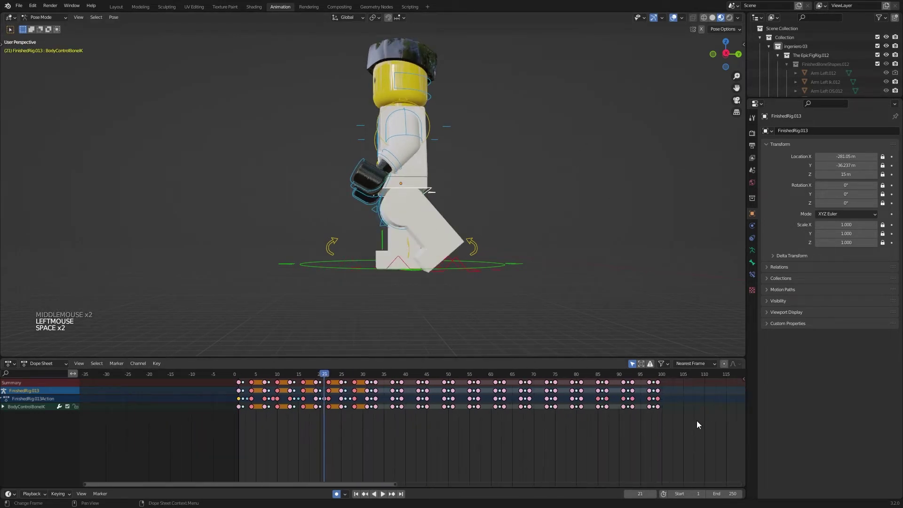
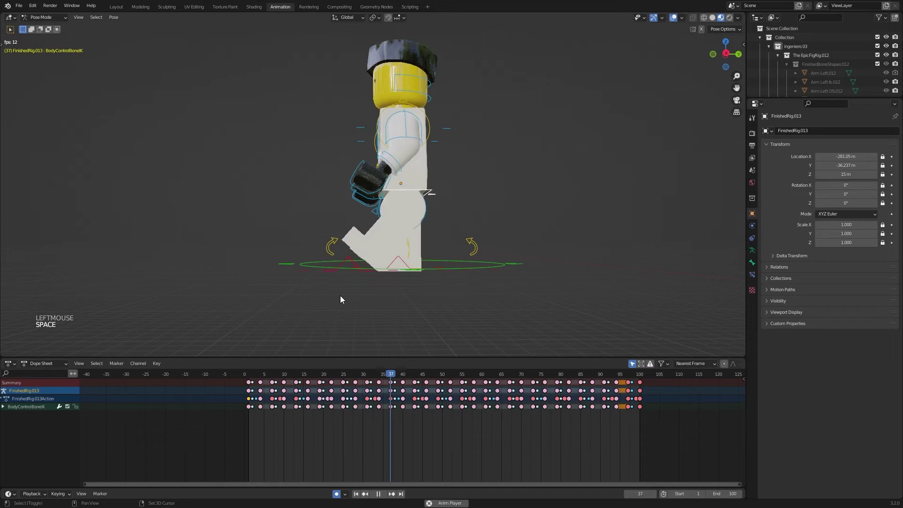
key(space)
middle_click(339, 314)
middle_click(354, 316)
click(441, 179)
click(250, 378)
From a side-on view, change the key type of the left arm's first keyframe
middle_click(428, 302)
middle_click(400, 299)
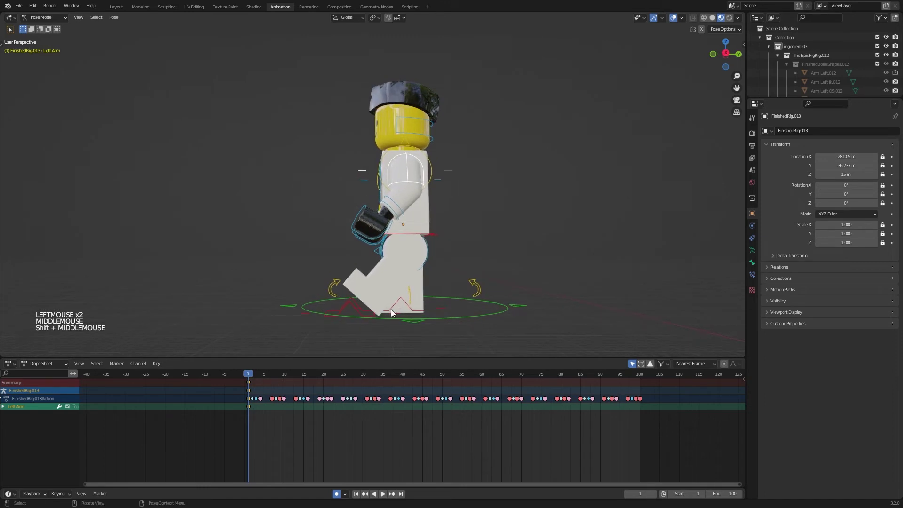
middle_click(390, 312)
key(r)
click(466, 216)
middle_click(255, 394)
click(256, 393)
scroll(up, 3)
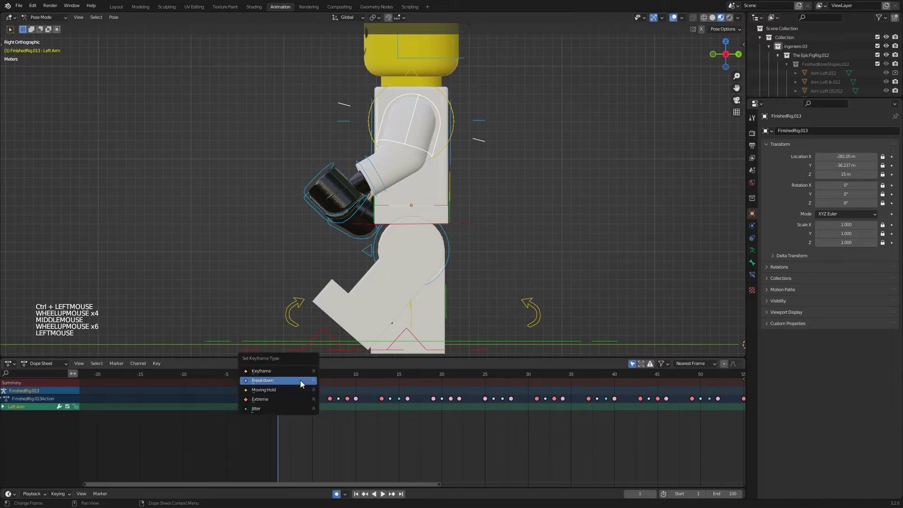
key(r)
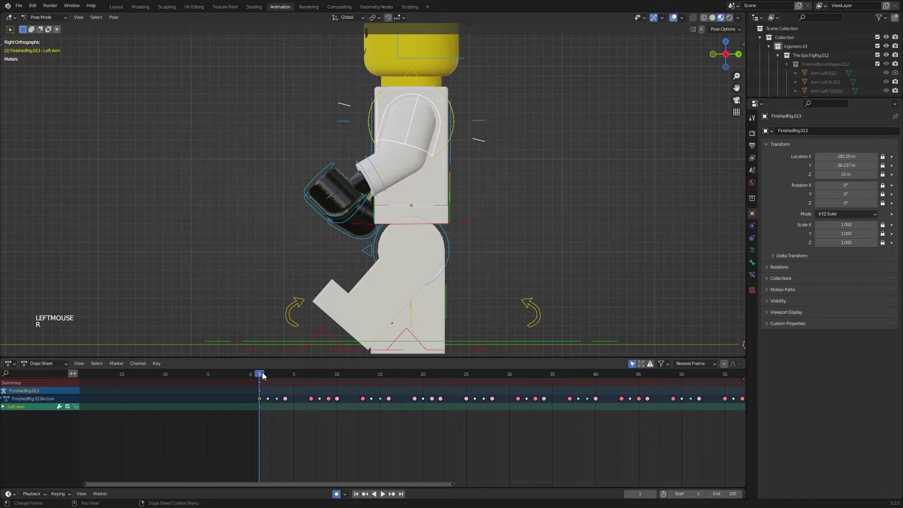
At frame 9, try rotating the left arm, cancel it, then pick the right arm bone
middle_click(267, 375)
click(267, 376)
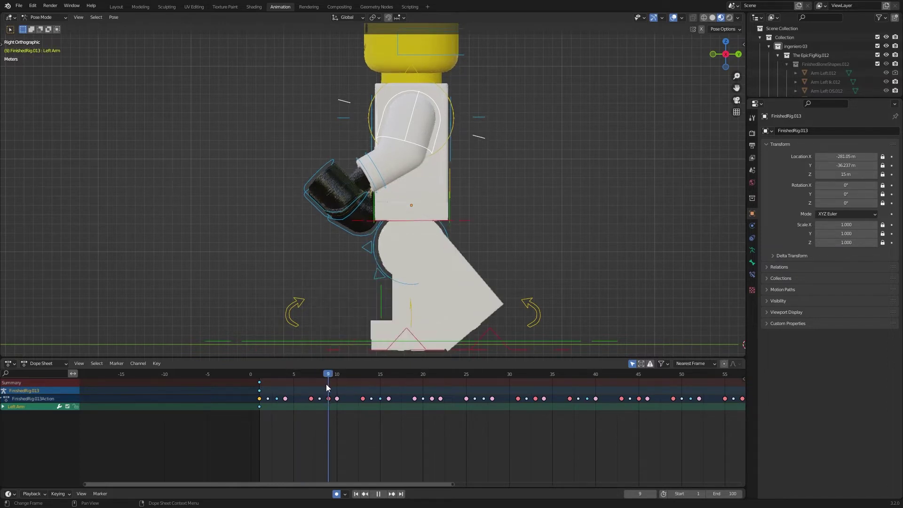
middle_click(351, 318)
scroll(down, 3)
middle_click(393, 322)
middle_click(340, 304)
key(r)
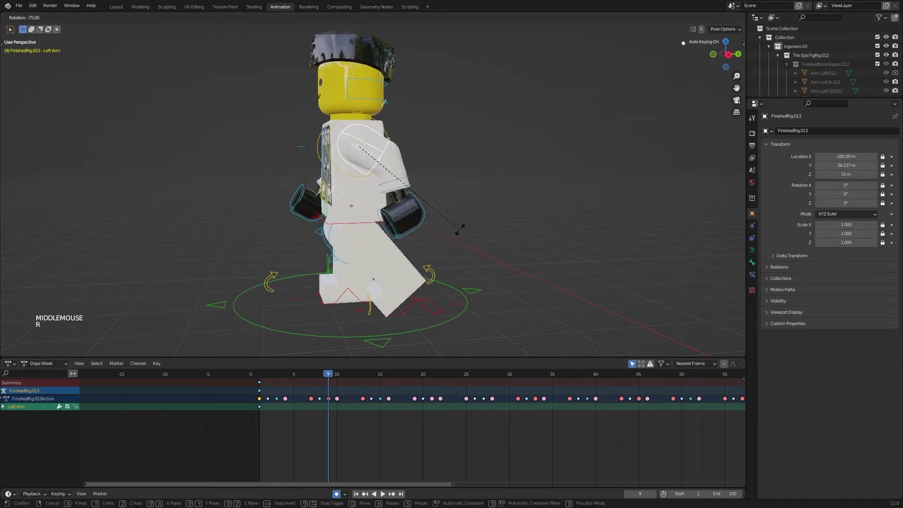
right_click(463, 233)
middle_click(319, 211)
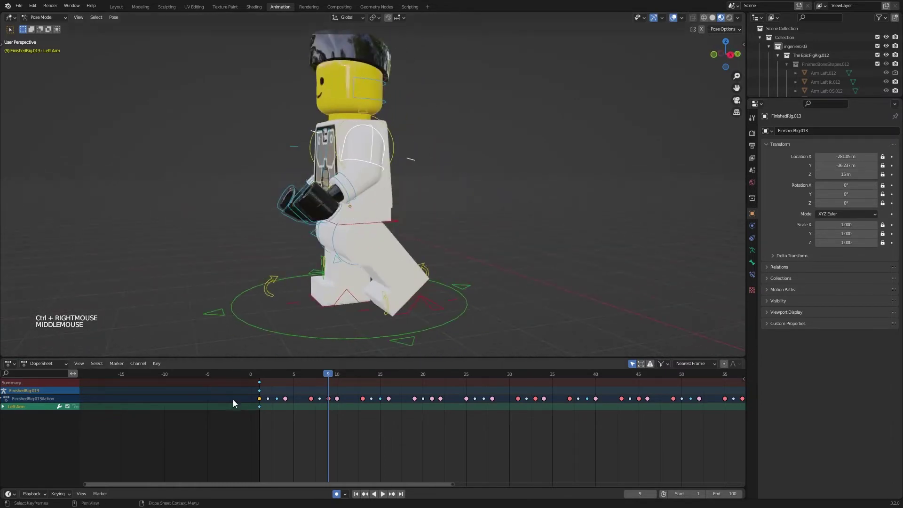
click(249, 387)
Rotate the Right Arm back and forward with R at frames 1 and 9, auto-keyed
key(x)
click(297, 153)
middle_click(294, 246)
key(r)
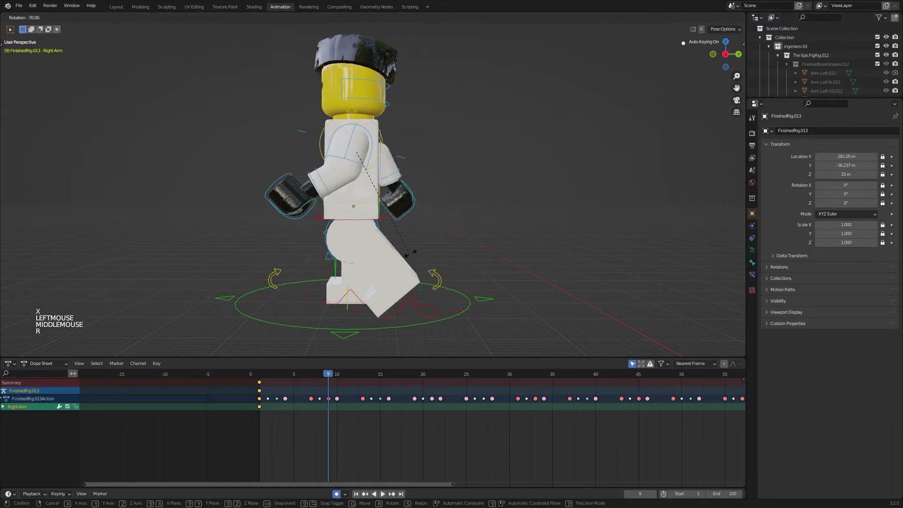
click(418, 253)
click(328, 378)
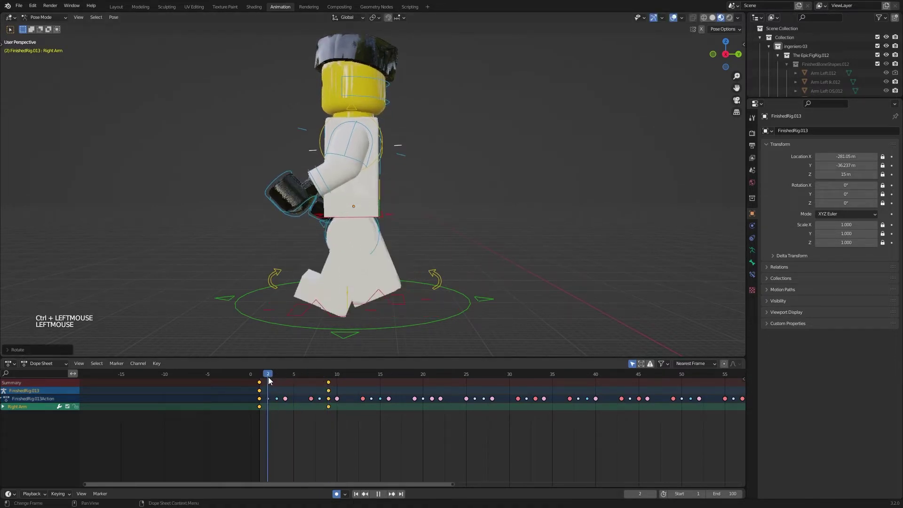
key(r)
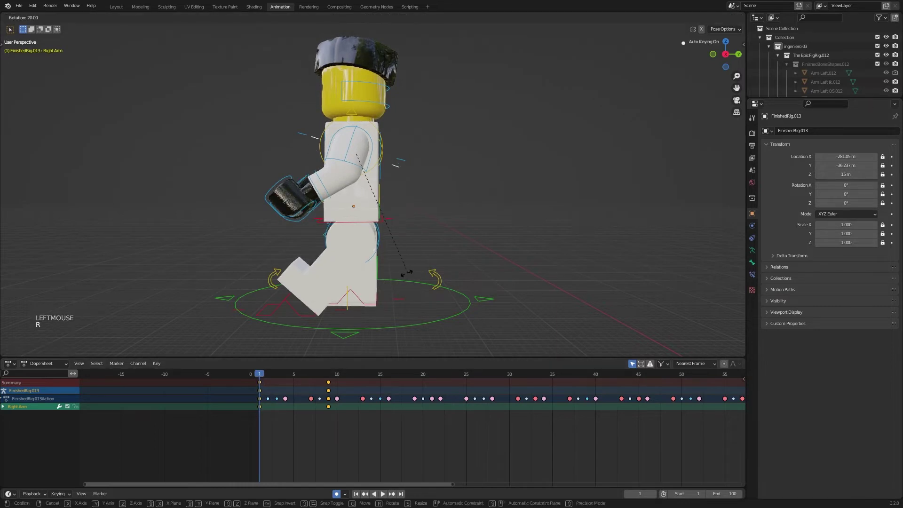
click(401, 280)
click(346, 166)
key(r)
click(420, 239)
click(318, 137)
Set the right arm keyframe types (breakdown) in the Dope Sheet from frame 9
click(269, 376)
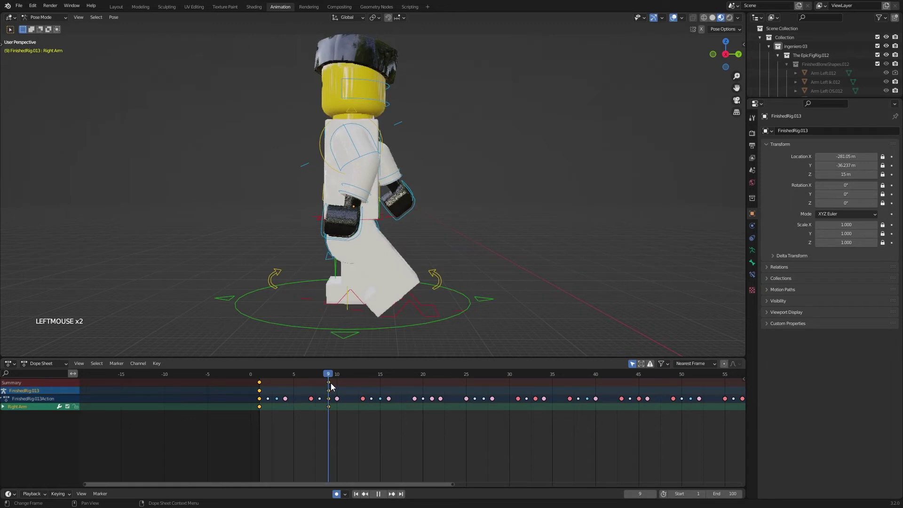
key(Right)
key(Right)
key(Right)
key(Right)
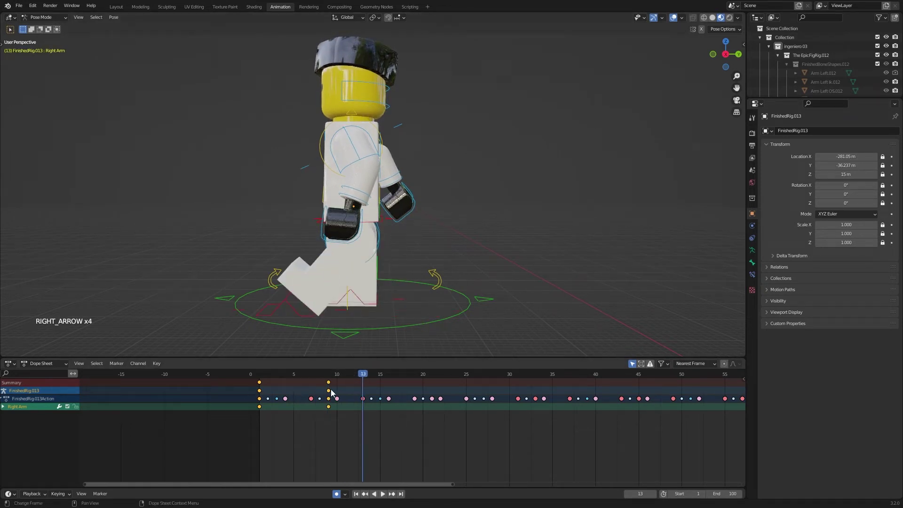
click(334, 392)
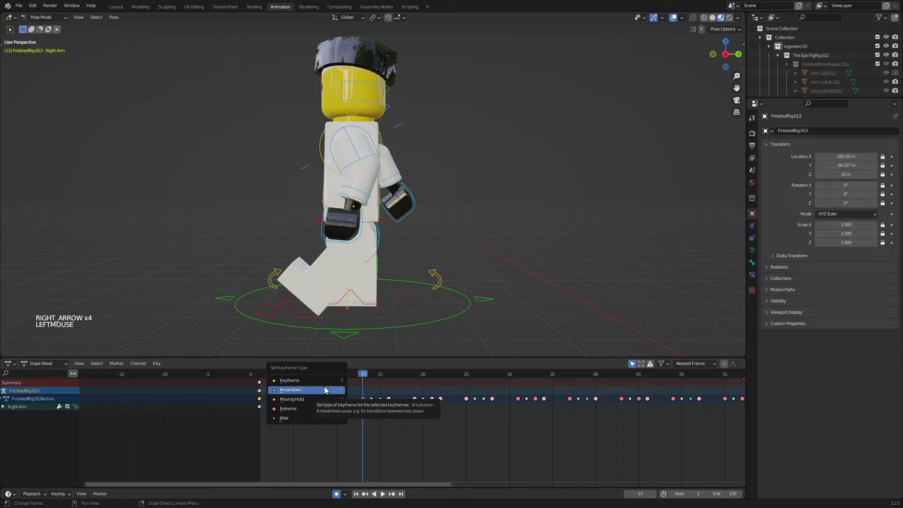
click(264, 387)
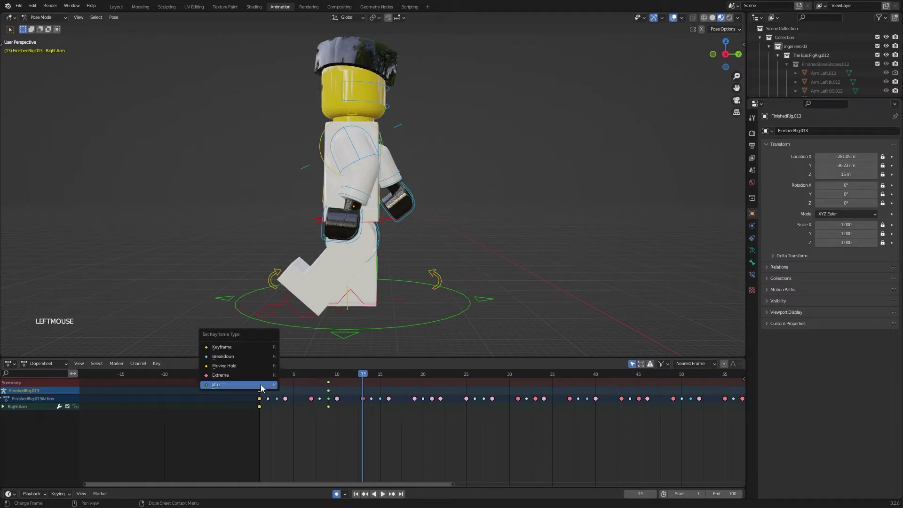
key(r)
click(342, 391)
Duplicate and repeat the right arm keys along the timeline out to about frame 100
key(shift+d)
click(456, 399)
scroll(down, 3)
key(shift+r)
middle_click(367, 411)
scroll(down, 3)
key(shift+r)
key(shift+r)
key(shift+r)
key(shift+r)
key(shift+r)
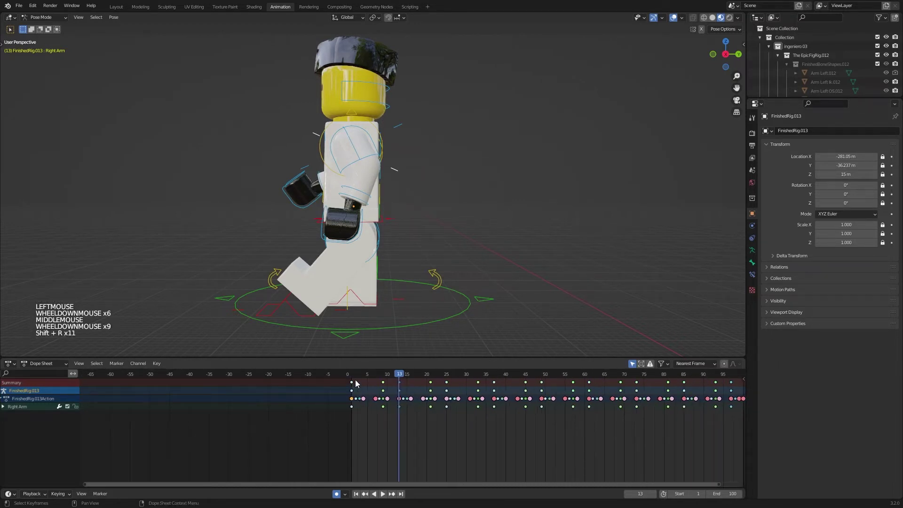
middle_click(361, 163)
click(362, 163)
From frame 1, mark the Left Arm's first keyframe as an extreme
scroll(up, 3)
click(355, 378)
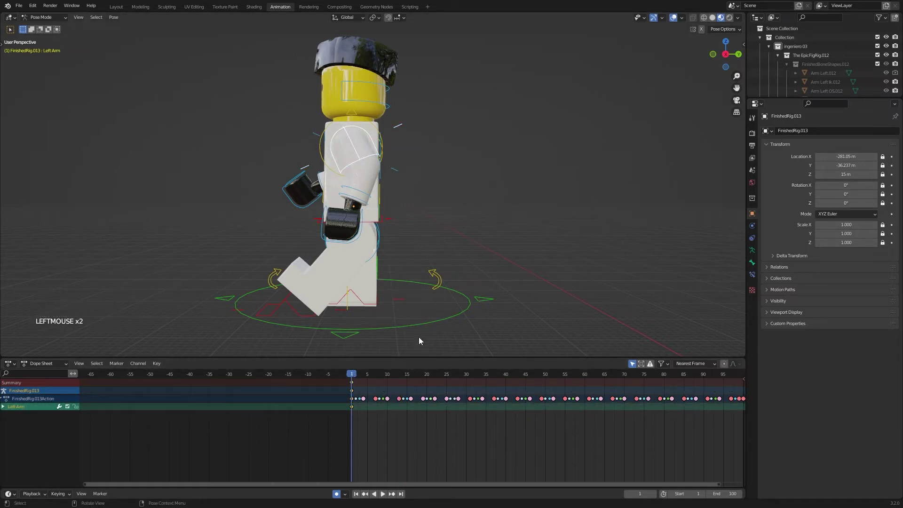
key(Right)
key(Right)
key(r)
click(407, 256)
click(362, 386)
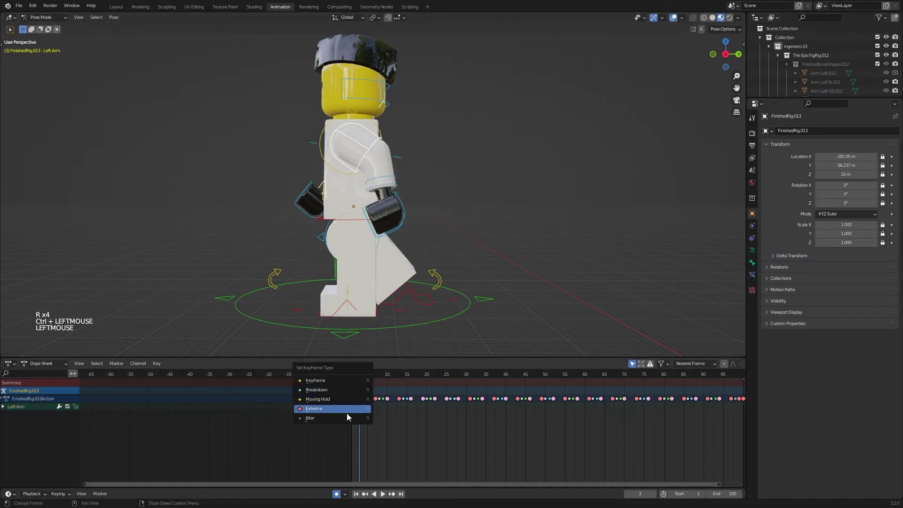
key(t)
key(r)
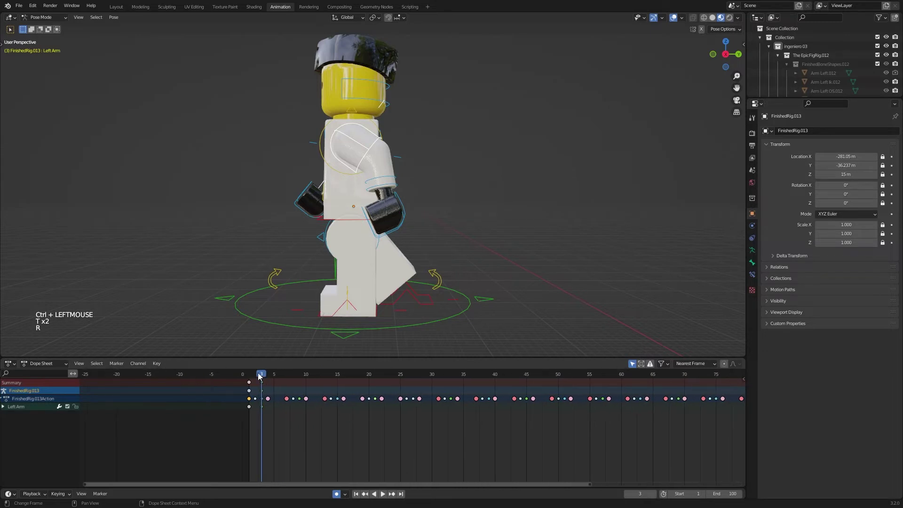
Key the left arm swung forward at frame 7 and mark that key a breakdown
middle_click(269, 377)
click(269, 377)
scroll(up, 3)
key(r)
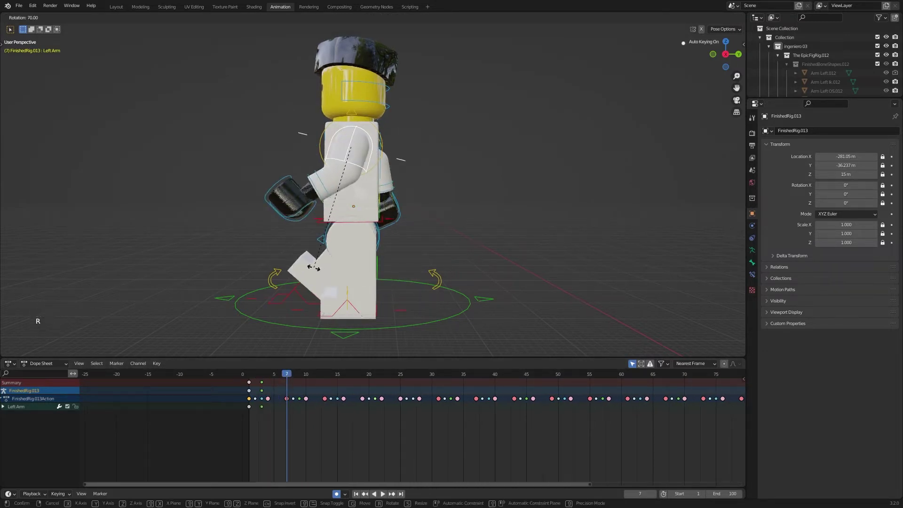
click(318, 271)
click(292, 391)
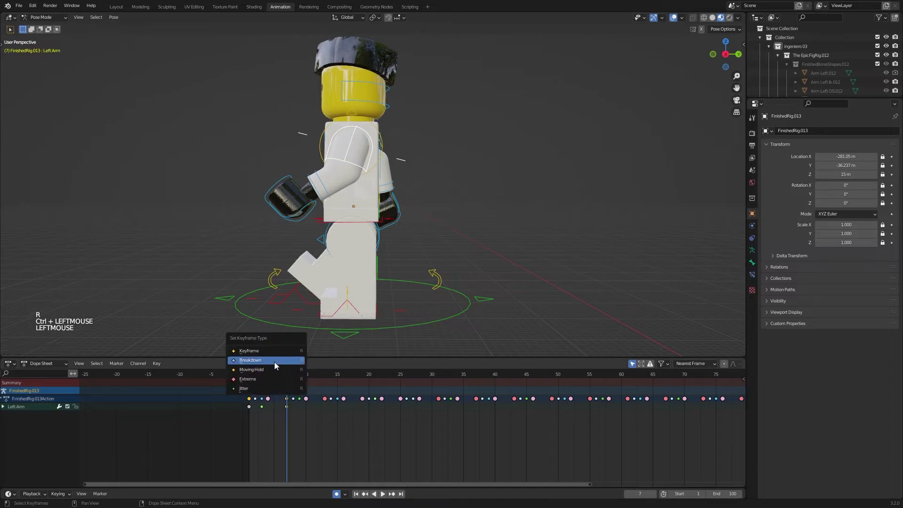
key(r)
click(297, 390)
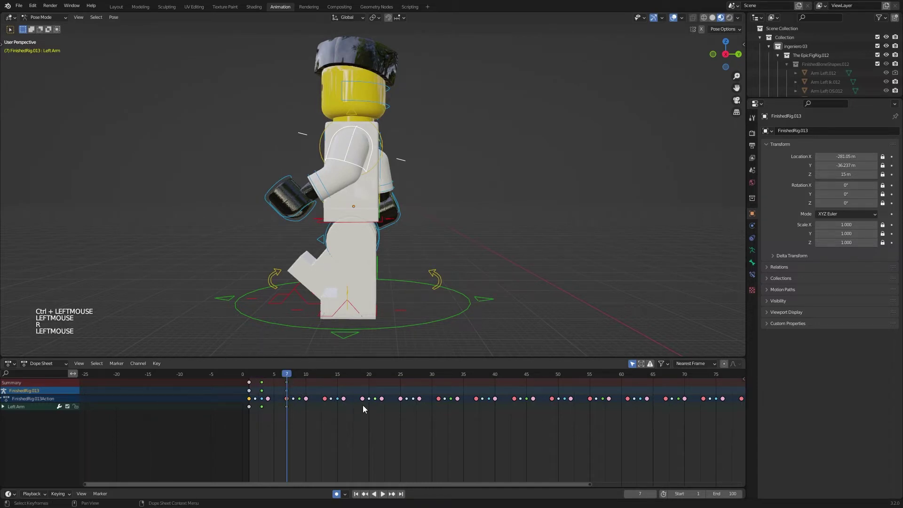
Step ahead eight frames and duplicate the selected left arm keys with Shift+D
key(Right)
key(Right)
key(Right)
key(Right)
key(Right)
key(Right)
key(Right)
key(Right)
key(shift+d)
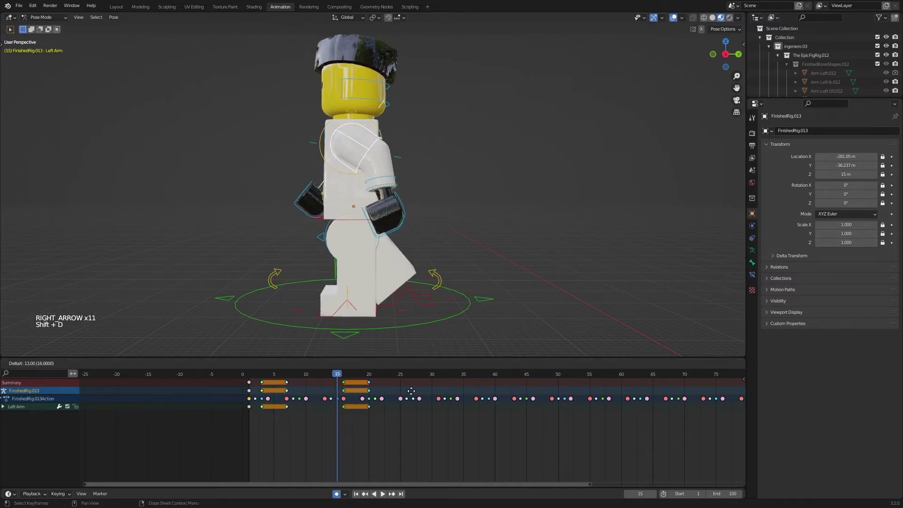
Repeat the left arm swing keys out to about frame 100 and play the walk back
click(416, 395)
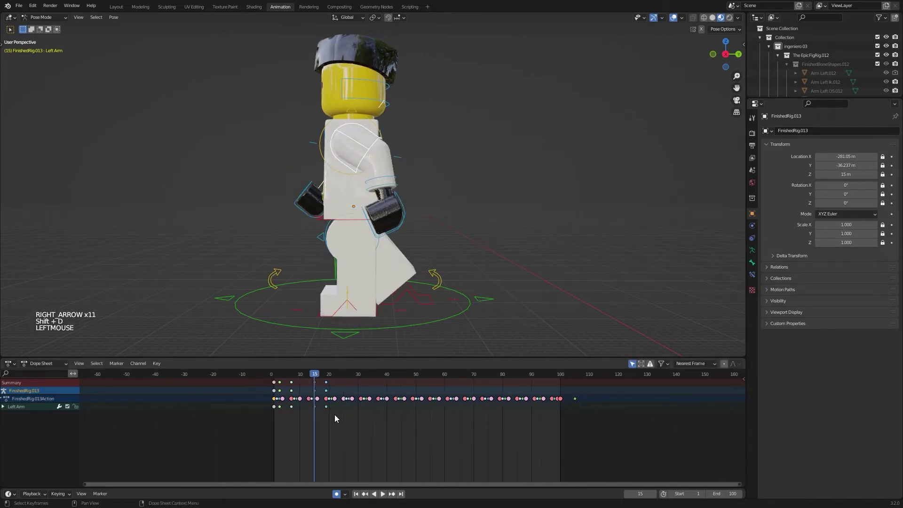
key(shift+r)
key(shift+r)
key(shift+r)
middle_click(339, 418)
scroll(down, 3)
key(shift+r)
key(shift+r)
key(shift+r)
key(shift+r)
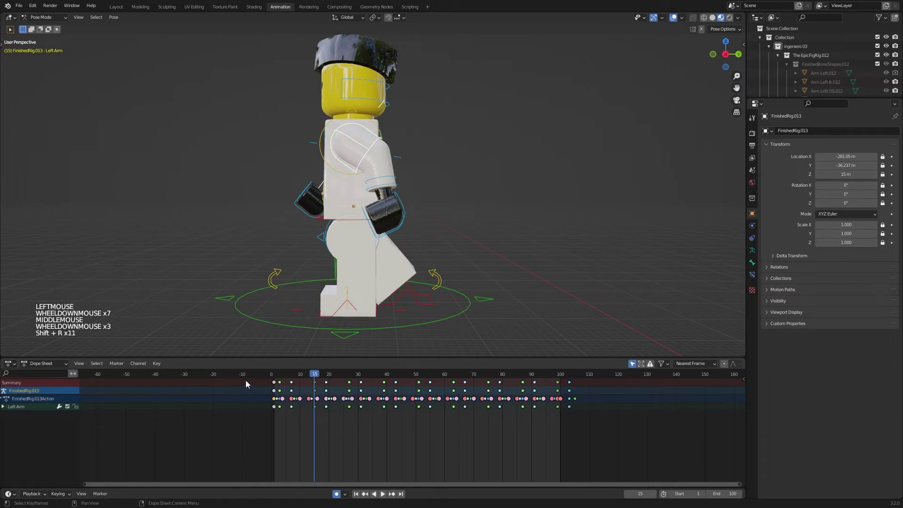
click(279, 379)
key(space)
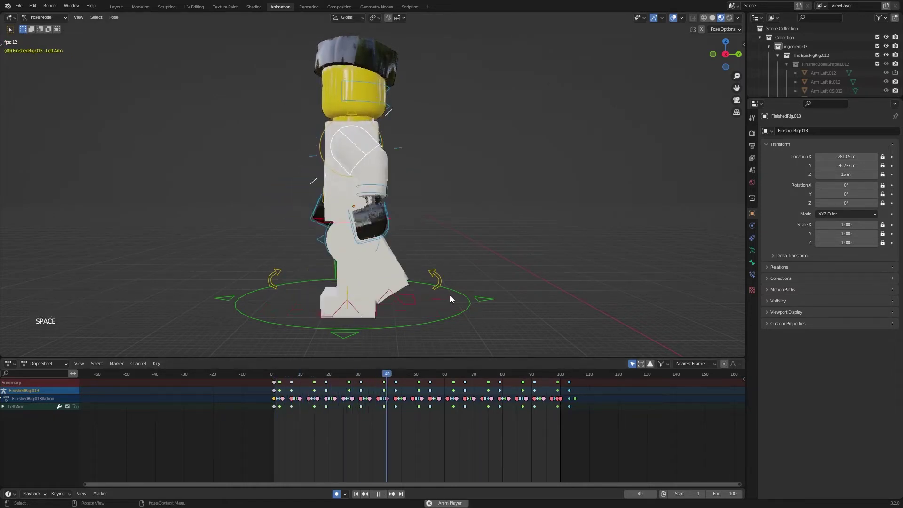
middle_click(479, 303)
middle_click(505, 300)
middle_click(503, 298)
middle_click(505, 283)
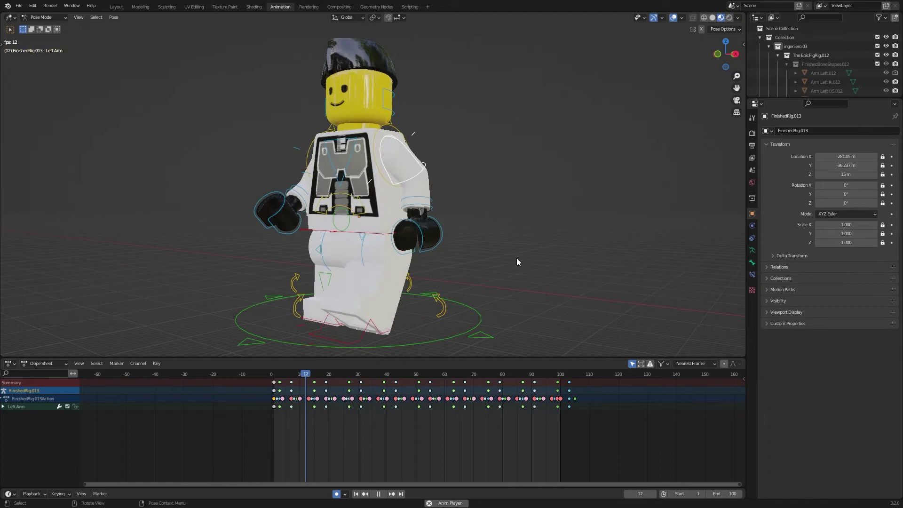
key(space)
middle_click(536, 294)
middle_click(531, 290)
scroll(down, 3)
key(space)
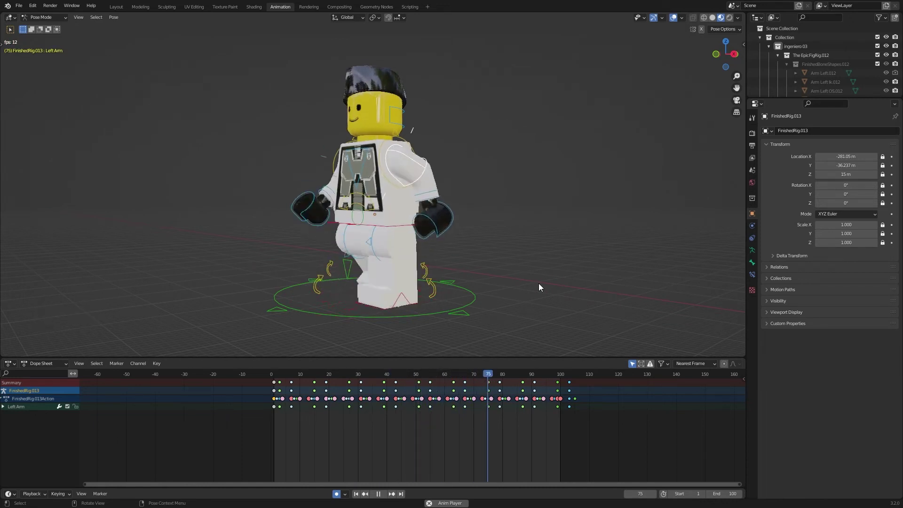
key(space)
middle_click(524, 292)
Delete the Body rock control's unwanted keyframes at frame 1 via X > Delete Keyframes
click(451, 292)
key(r)
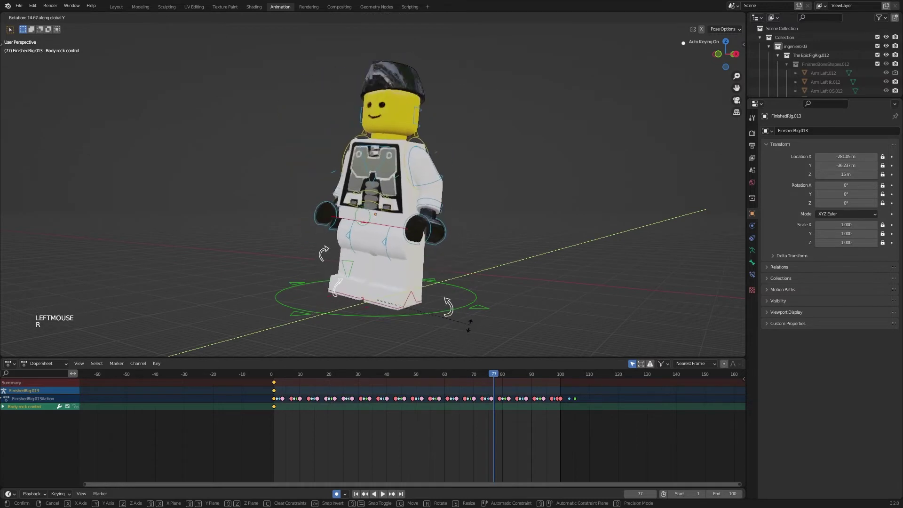
right_click(464, 312)
click(277, 381)
click(278, 391)
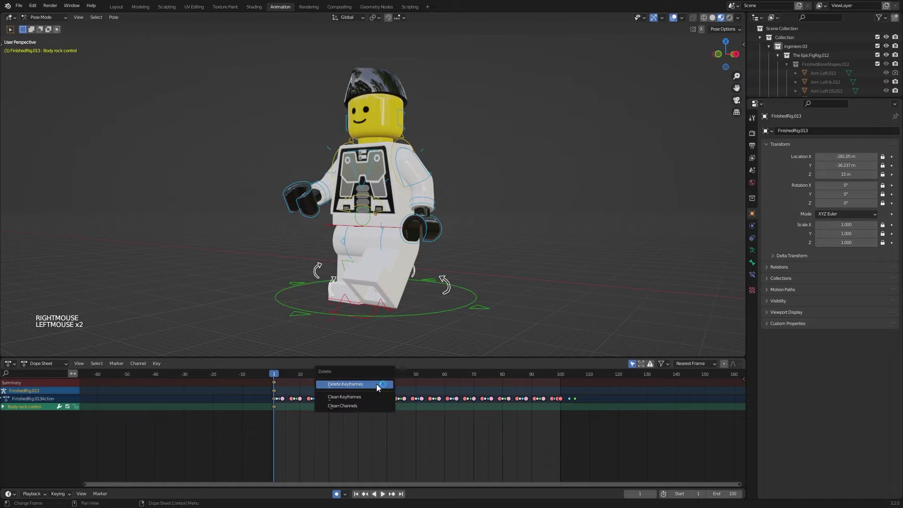
key(x)
click(548, 321)
Select the Torso control and play the walk to check the body motion
click(450, 284)
middle_click(482, 297)
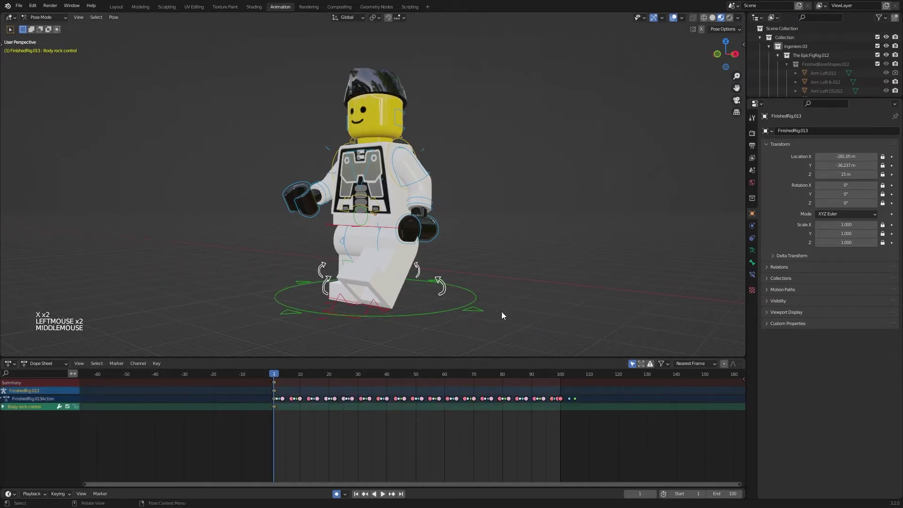
middle_click(520, 310)
middle_click(485, 284)
click(363, 187)
key(space)
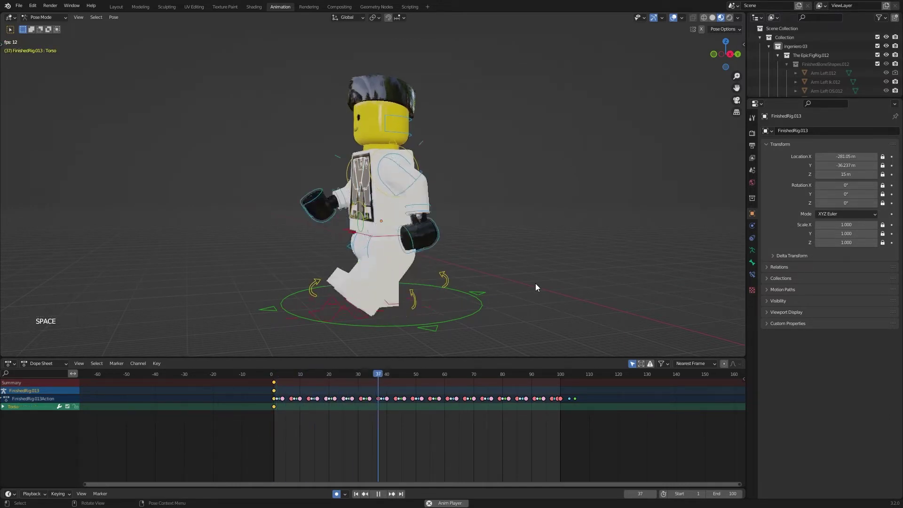
key(space)
middle_click(520, 253)
Lean the torso about -5° at frame 1 and review it in playback
click(278, 378)
key(r)
click(600, 241)
key(space)
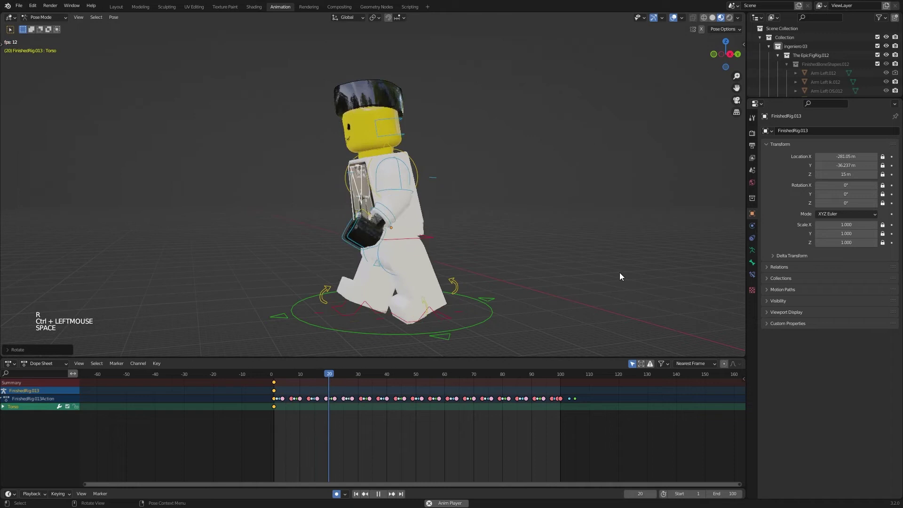
key(space)
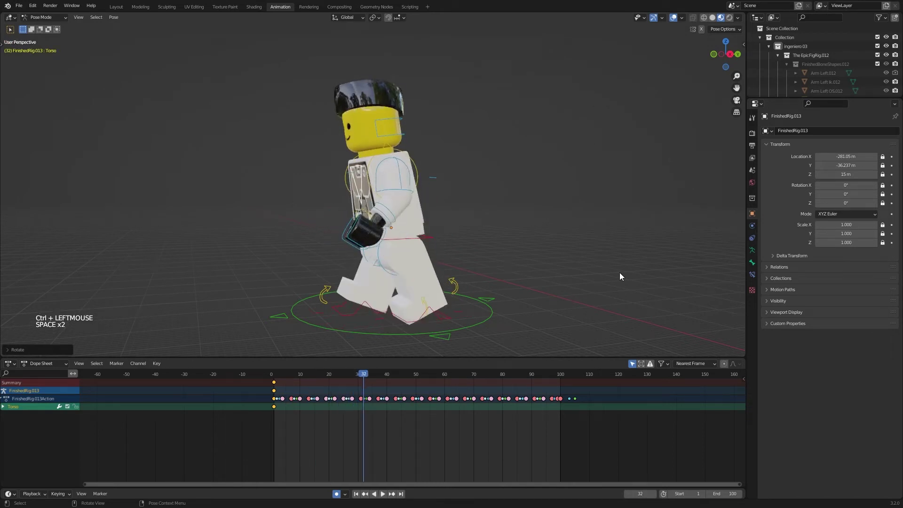
key(r)
click(542, 35)
key(space)
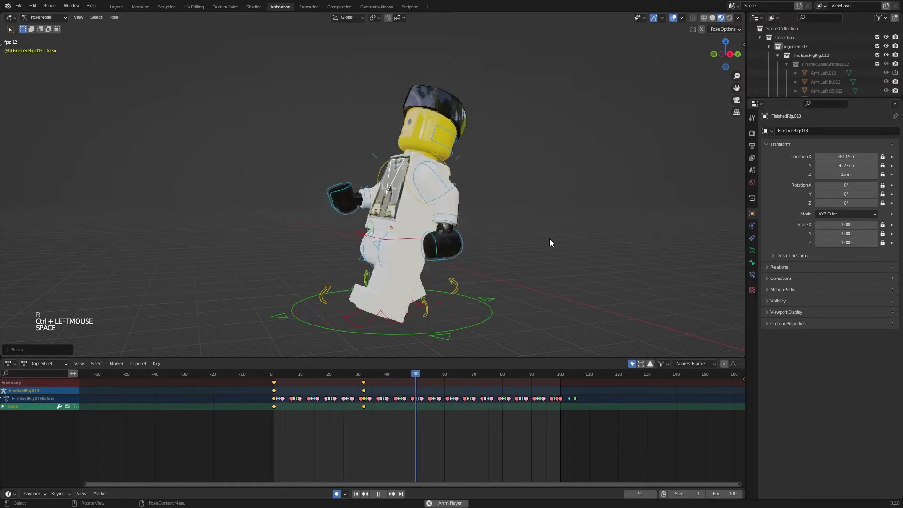
key(space)
Remove a stray torso key and clear its rotation to re-pose the torso at frame 1
click(386, 388)
key(x)
click(276, 379)
click(396, 191)
click(396, 183)
key(alt+r)
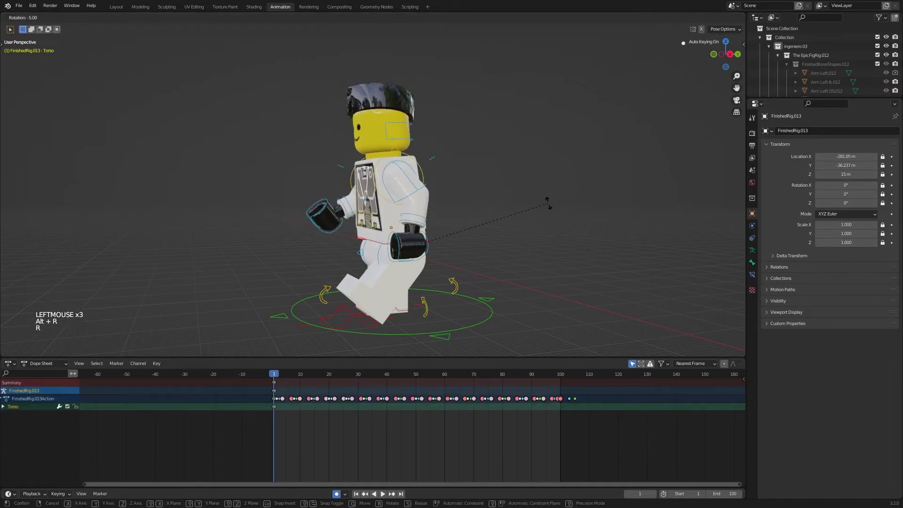
Select the master bone and frame the minifigure in side view
click(543, 214)
middle_click(492, 320)
click(496, 292)
middle_click(498, 291)
middle_click(498, 286)
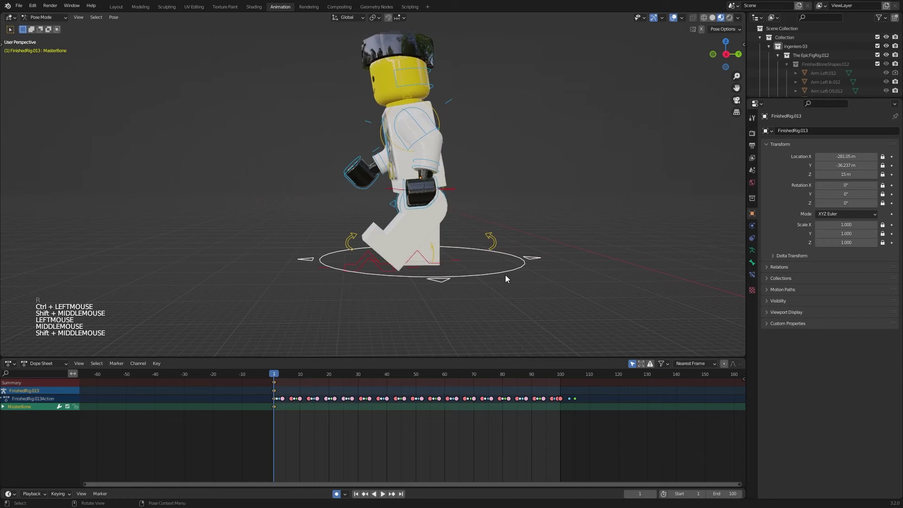
key(KP_3)
middle_click(506, 273)
scroll(up, 3)
middle_click(492, 290)
middle_click(487, 277)
scroll(down, 3)
middle_click(500, 276)
Move the master bone -9 m along Y so frames 1 and 3 key a full forward step
key(g)
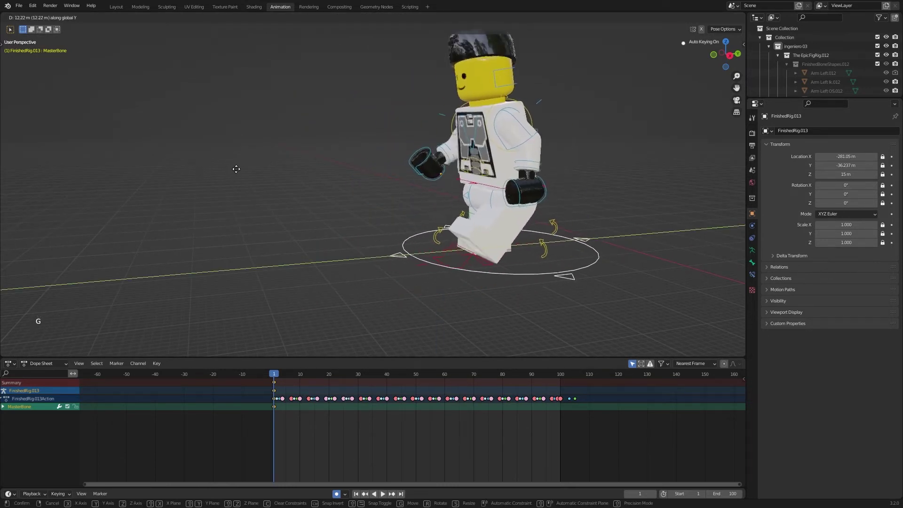
right_click(215, 175)
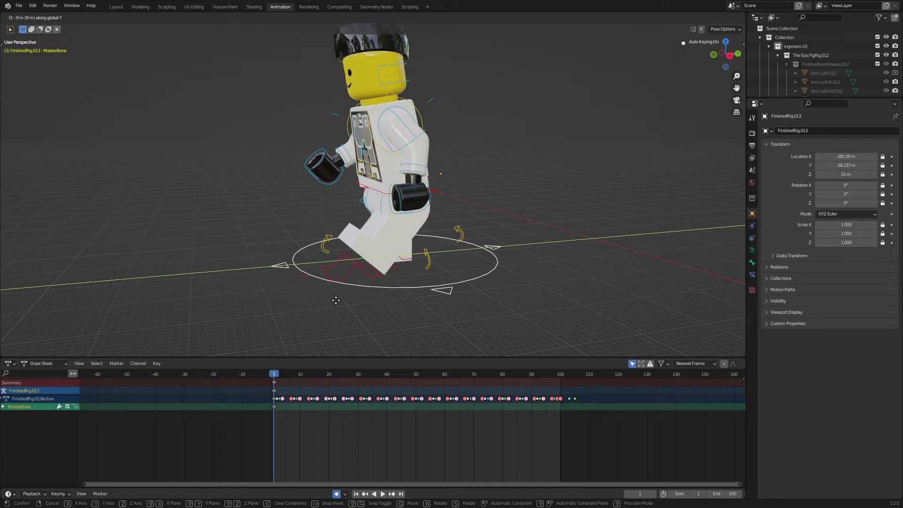
right_click(338, 304)
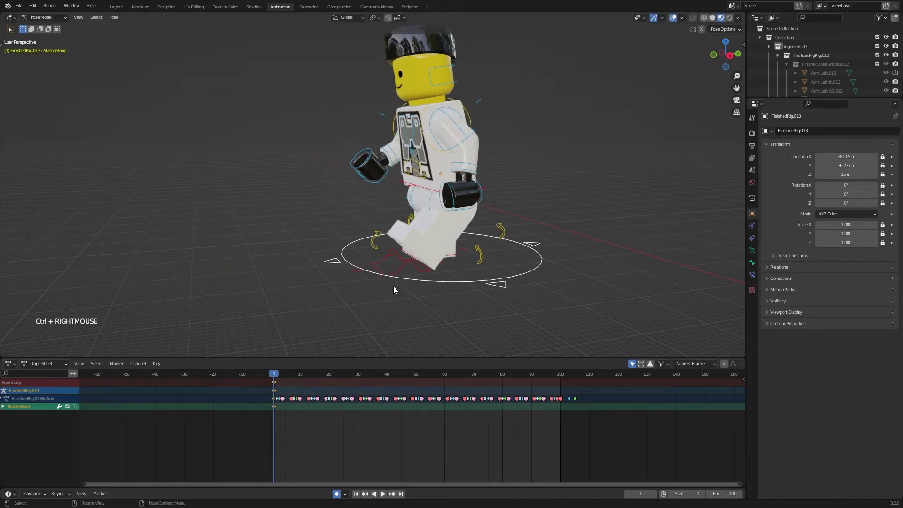
middle_click(458, 284)
middle_click(450, 260)
middle_click(442, 255)
key(Right)
key(Right)
key(g)
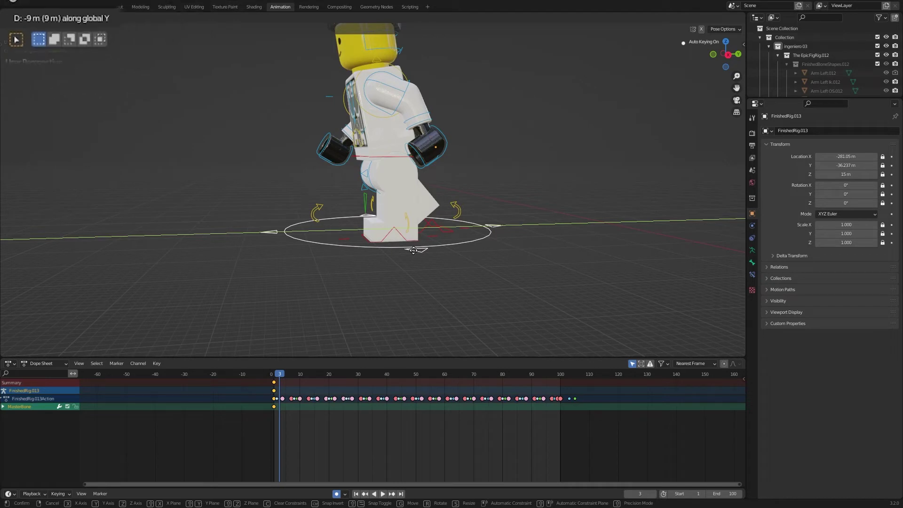
click(415, 255)
Scrub back and forth between the first frames to check the forward step
middle_click(422, 260)
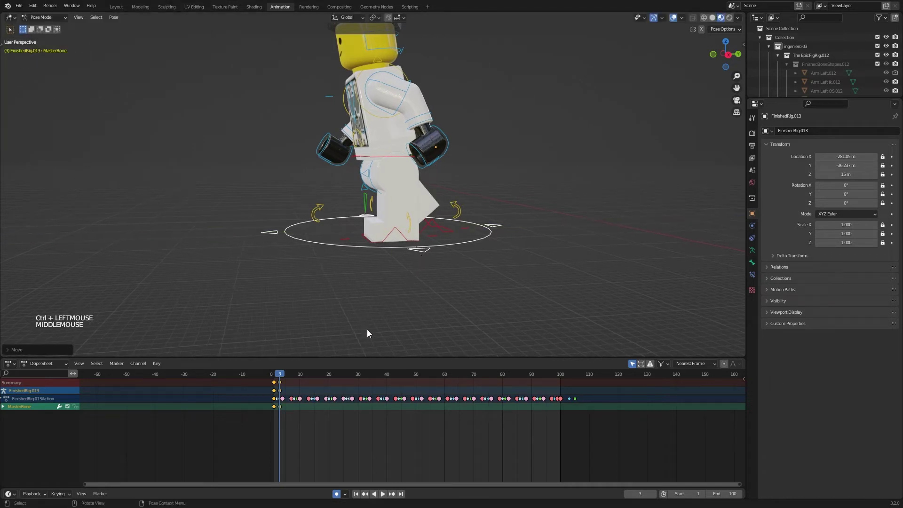
middle_click(438, 295)
key(KP_3)
scroll(up, 3)
middle_click(430, 269)
key(Left)
key(Left)
key(Right)
key(Right)
key(Left)
key(Left)
key(Right)
key(Right)
key(Left)
key(Left)
key(Right)
key(Right)
key(Right)
key(Left)
middle_click(469, 180)
scroll(up, 3)
key(Left)
key(Left)
key(Right)
key(Right)
key(Right)
key(Left)
key(Left)
key(Right)
key(Right)
scroll(down, 3)
middle_click(480, 225)
scroll(down, 3)
middle_click(475, 236)
middle_click(411, 300)
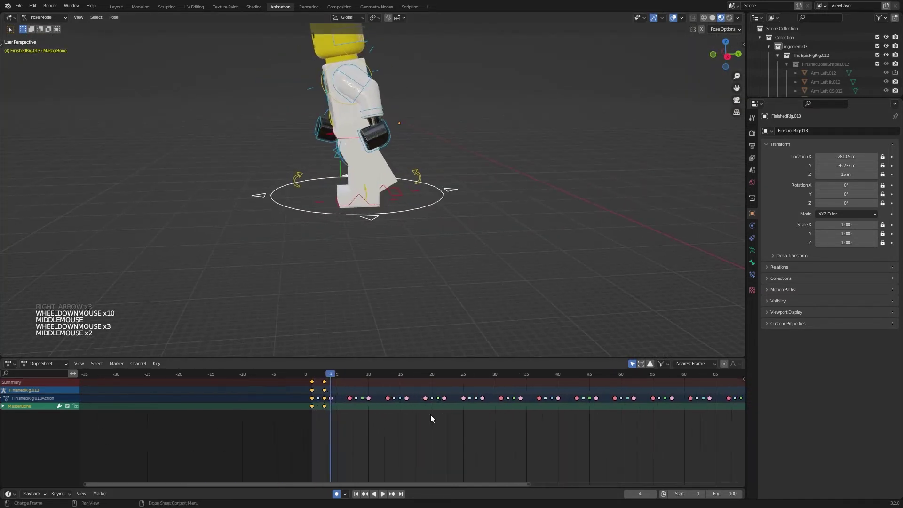
Advance to the next step frame and key the master bone another 9 m forward
middle_click(317, 379)
click(317, 379)
scroll(up, 3)
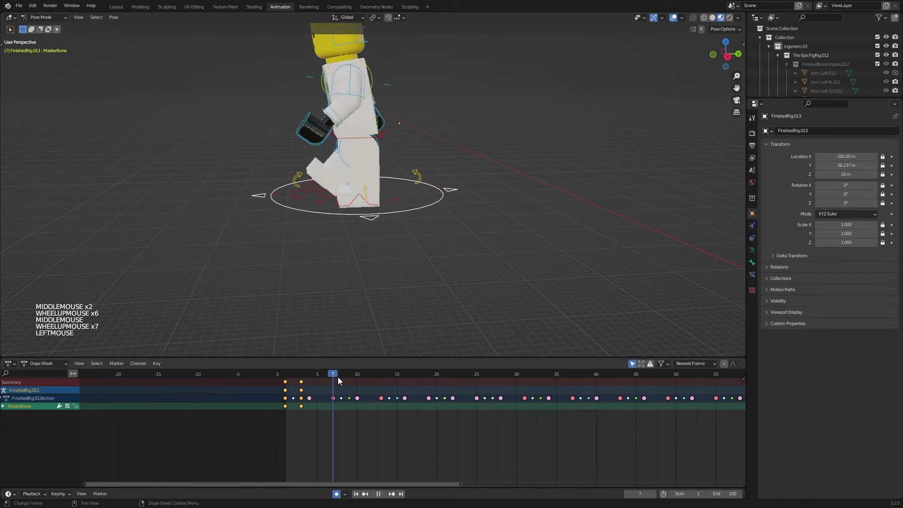
middle_click(428, 281)
middle_click(474, 284)
key(g)
click(475, 283)
key(Right)
key(Right)
key(g)
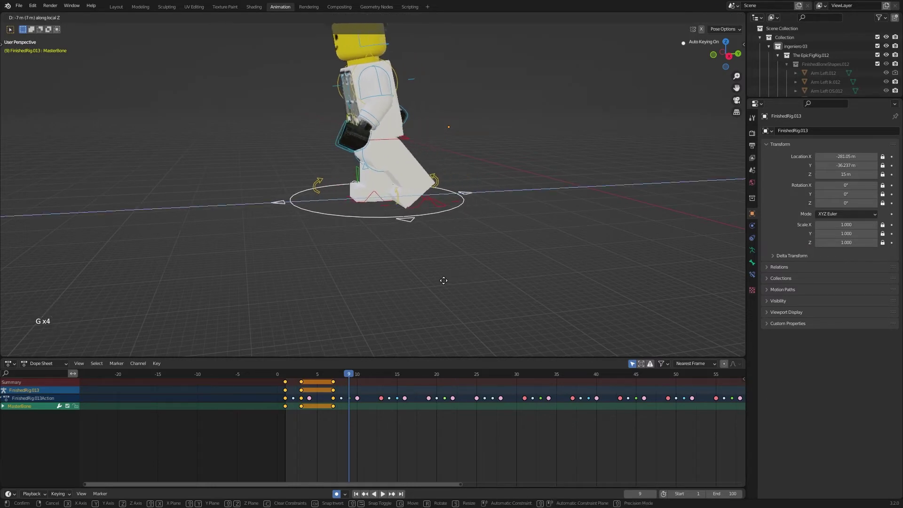
click(442, 282)
Key further forward steps of the master bone at the following step frames
middle_click(447, 279)
key(Right)
key(Right)
key(Right)
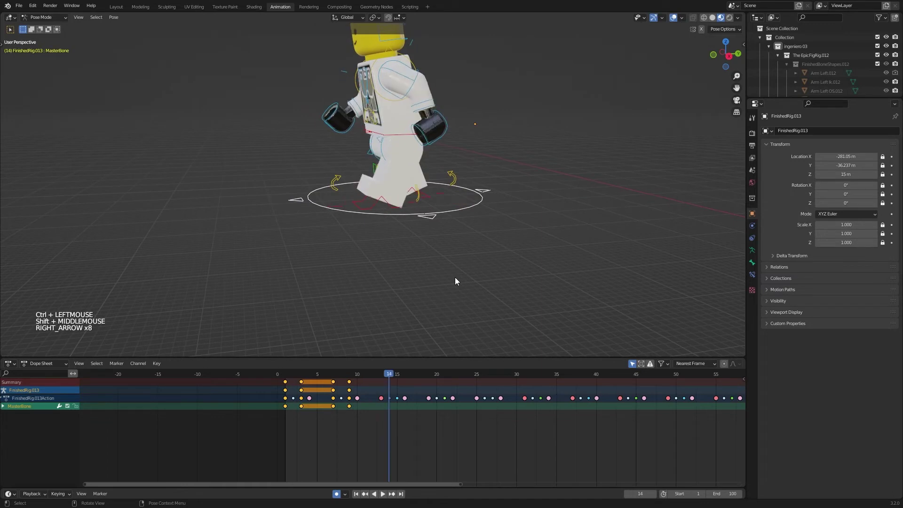
key(Left)
key(g)
click(457, 280)
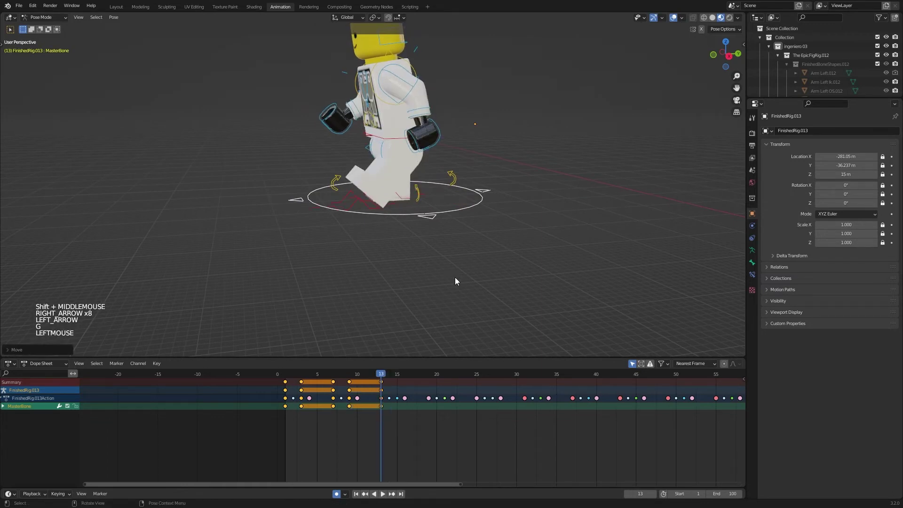
key(Right)
key(Right)
key(g)
click(445, 299)
middle_click(445, 299)
middle_click(457, 282)
key(Right)
key(Left)
key(Left)
key(g)
click(457, 282)
Continue the master bone's step keys along the timeline toward frame 37
key(g)
click(421, 293)
key(Right)
key(Left)
key(g)
click(430, 288)
middle_click(429, 288)
scroll(down, 3)
key(g)
key(Right)
double_click(403, 297)
key(Left)
key(g)
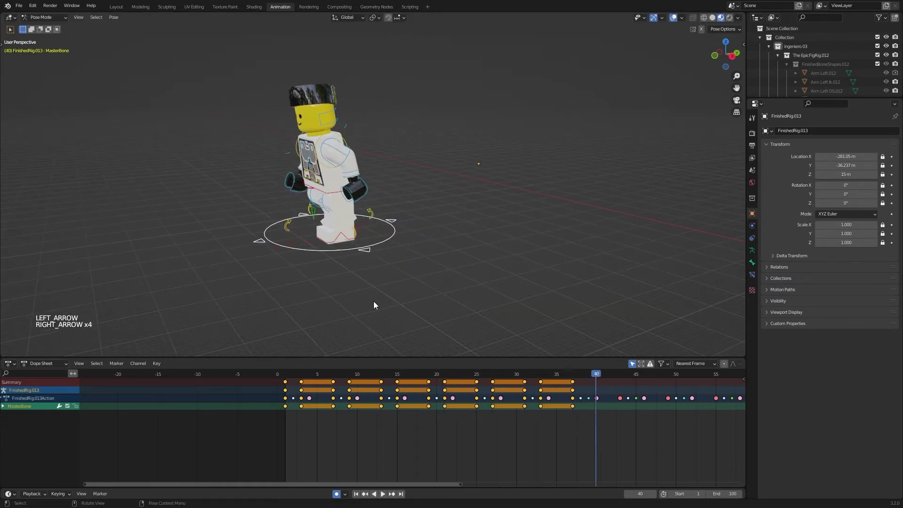
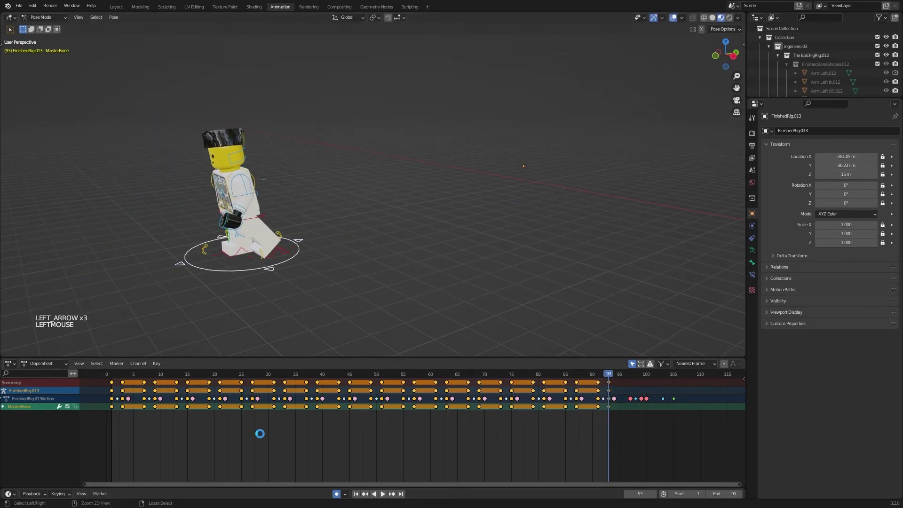
Hide the viewport overlays for a clean view of the minifigure
middle_click(337, 432)
click(337, 431)
double_click(151, 377)
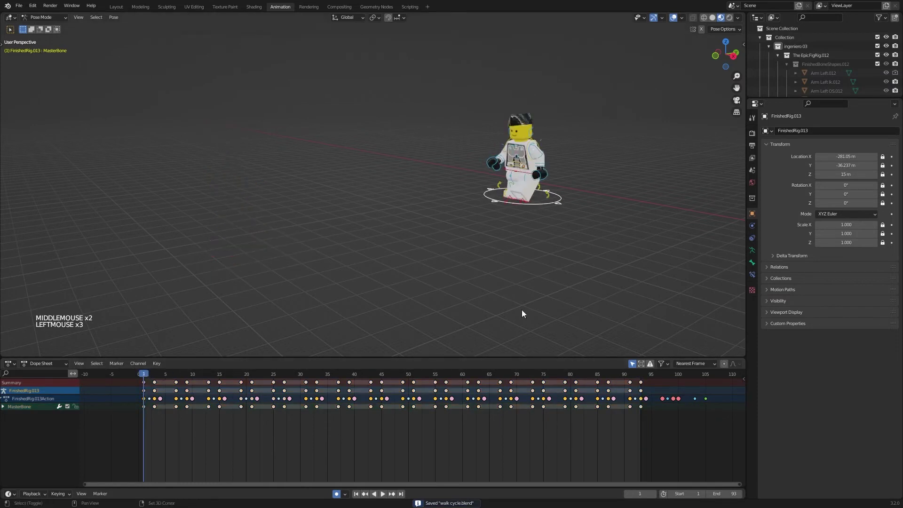
Play and stop the walk cycle, then select all of its keyframes
middle_click(575, 285)
middle_click(555, 279)
middle_click(549, 274)
middle_click(549, 275)
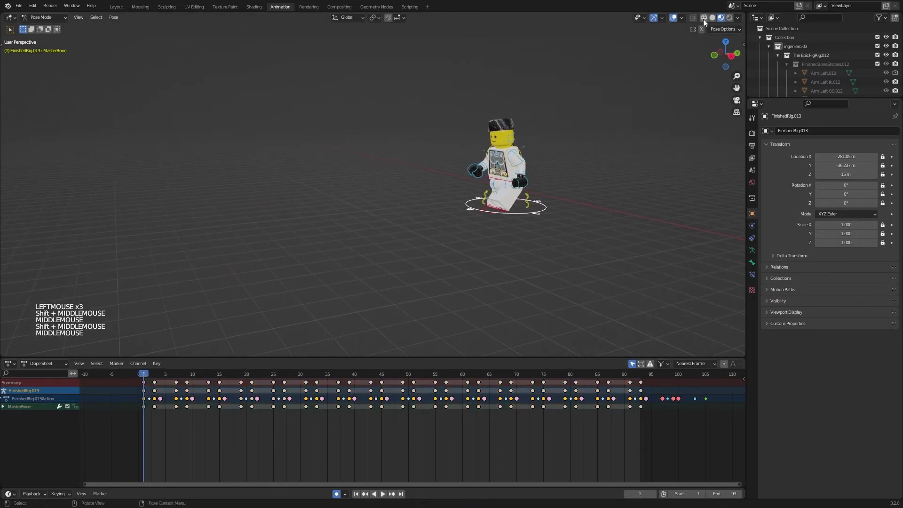
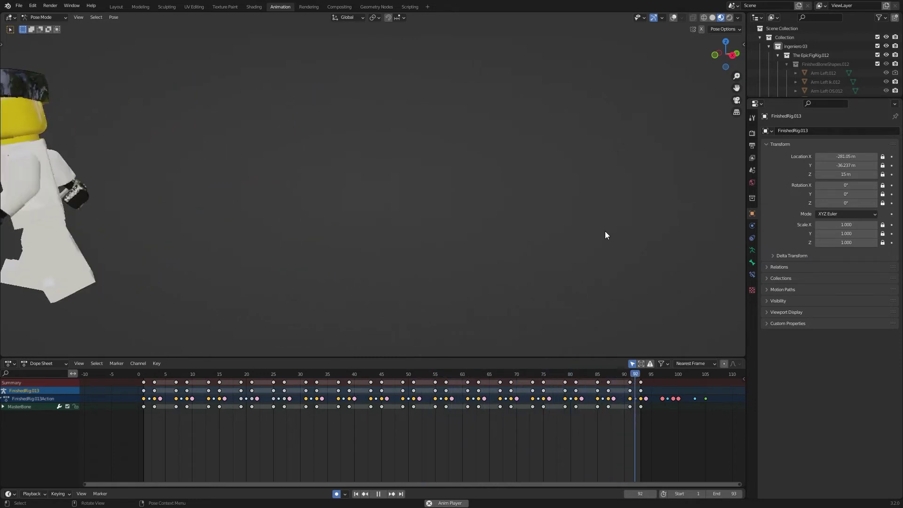
key(space)
key(space)
Set all walk-cycle keyframes to Linear interpolation and play the animation
click(134, 421)
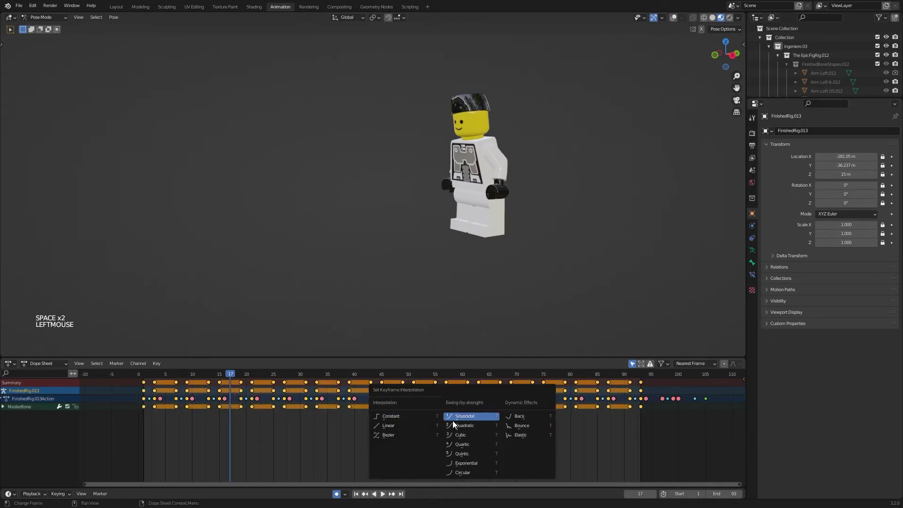
key(t)
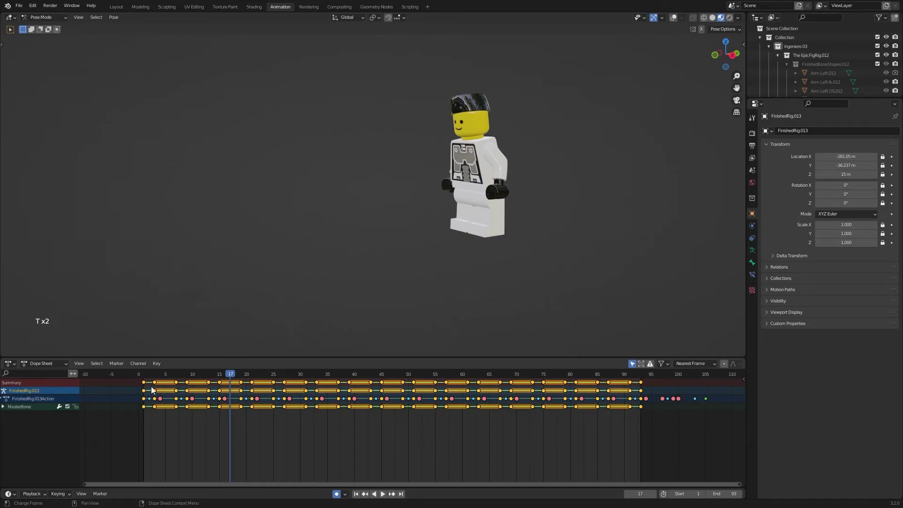
click(146, 380)
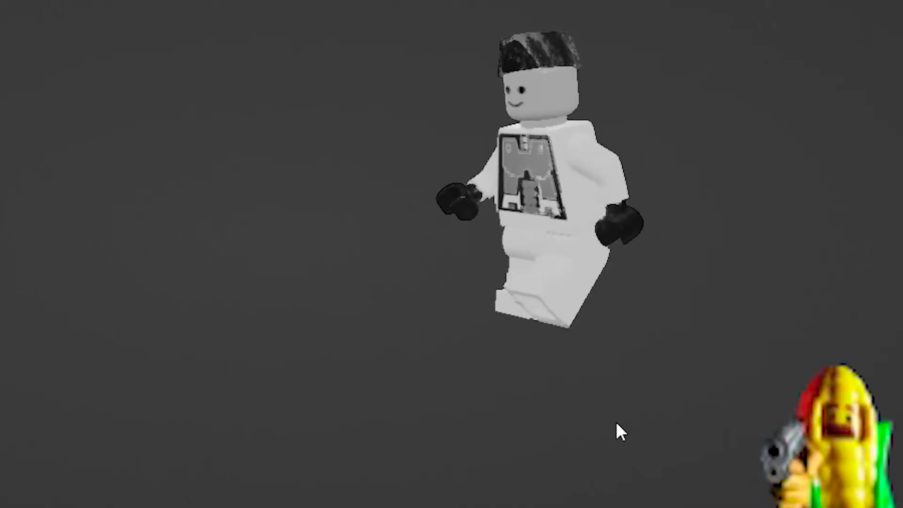
key(space)
Watch the minifigure travel forward, re-enable viewport overlays and stop playback
click(530, 282)
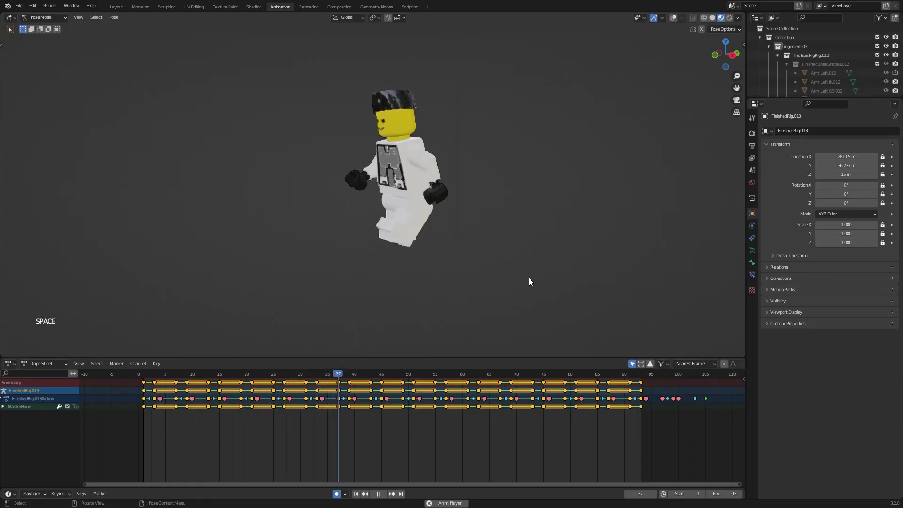
middle_click(498, 281)
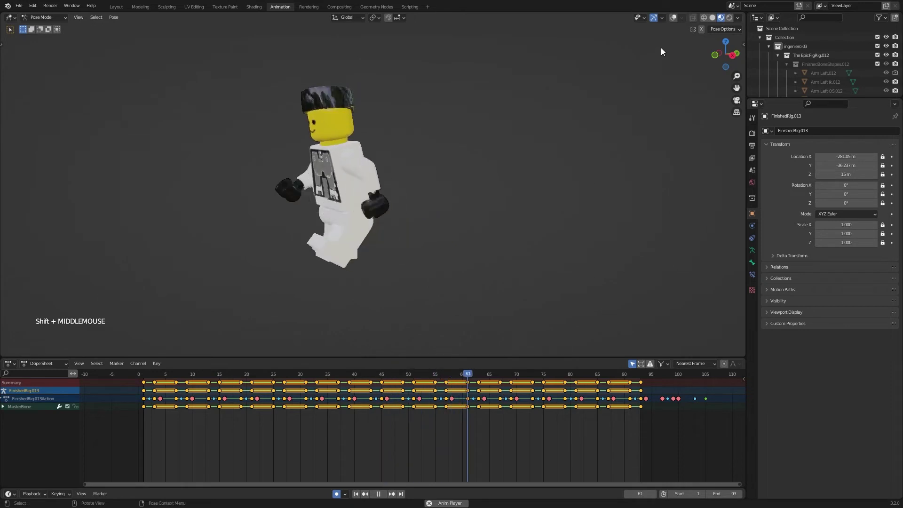
scroll(down, 3)
click(675, 25)
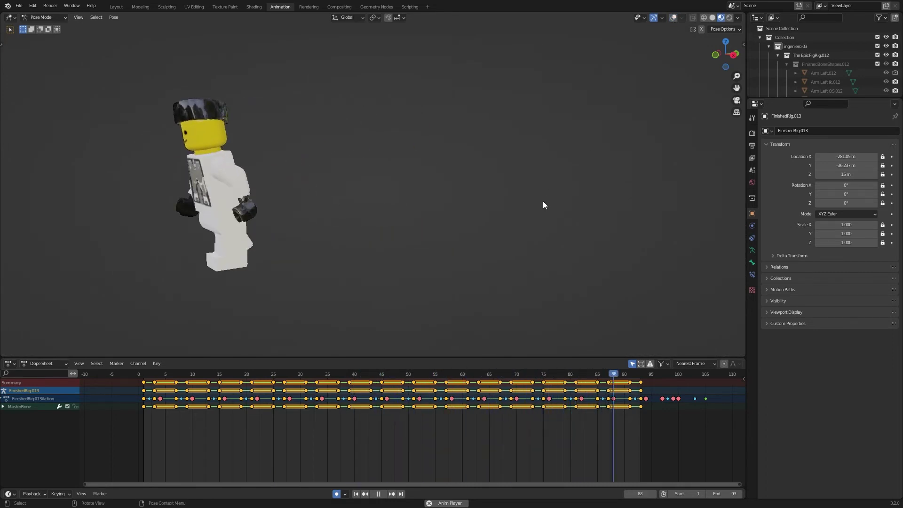
key(KP_Decimal)
Scrub the timeline to frame 86 of the walk
middle_click(481, 266)
click(481, 265)
scroll(down, 3)
middle_click(407, 382)
click(406, 382)
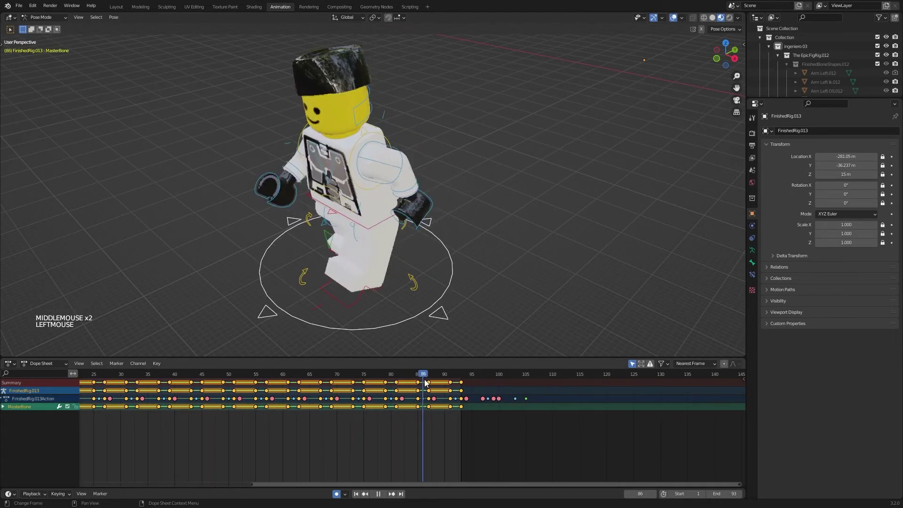
Try rotating the pivot bone around the vertical axis, cancel it and undo
middle_click(360, 316)
middle_click(383, 297)
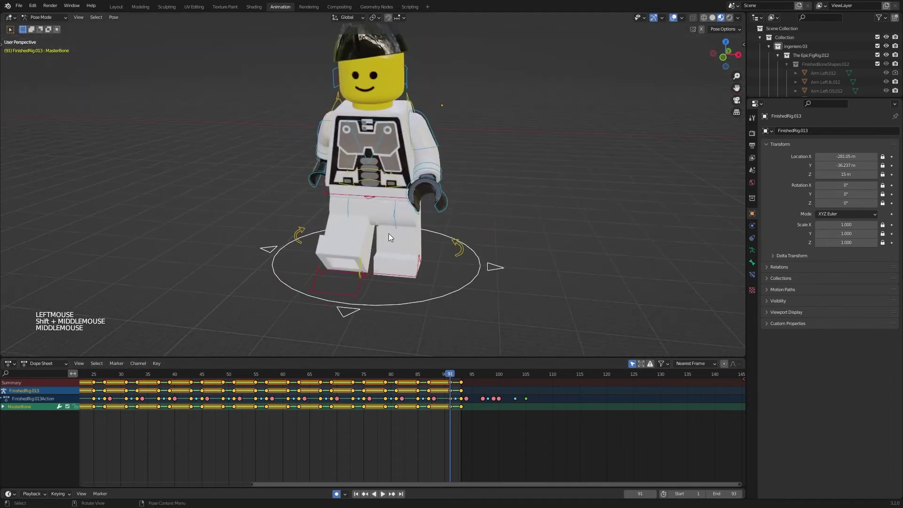
click(389, 237)
click(385, 246)
middle_click(363, 245)
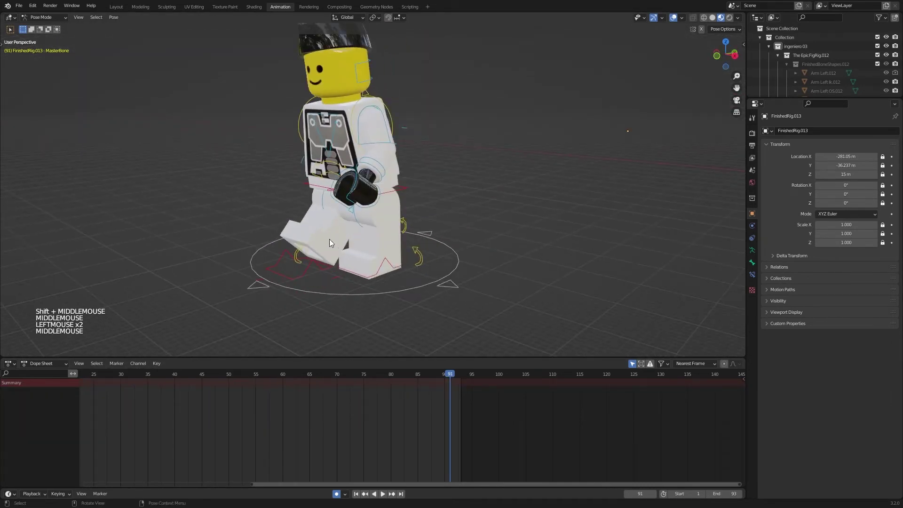
key(r)
click(340, 249)
key(r)
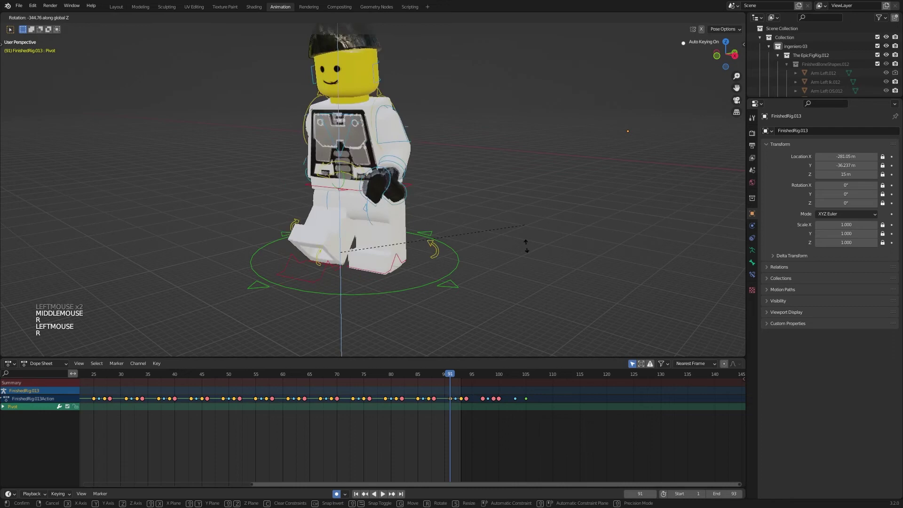
right_click(534, 290)
key(r)
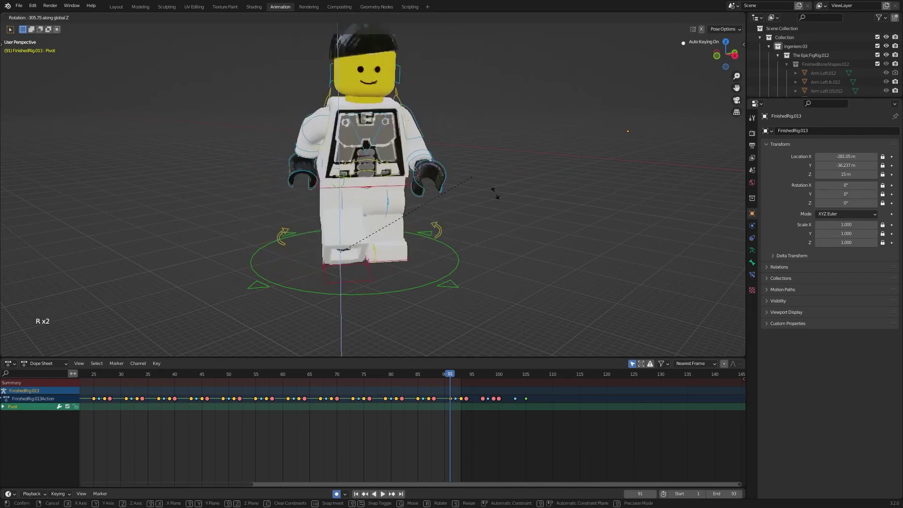
right_click(453, 92)
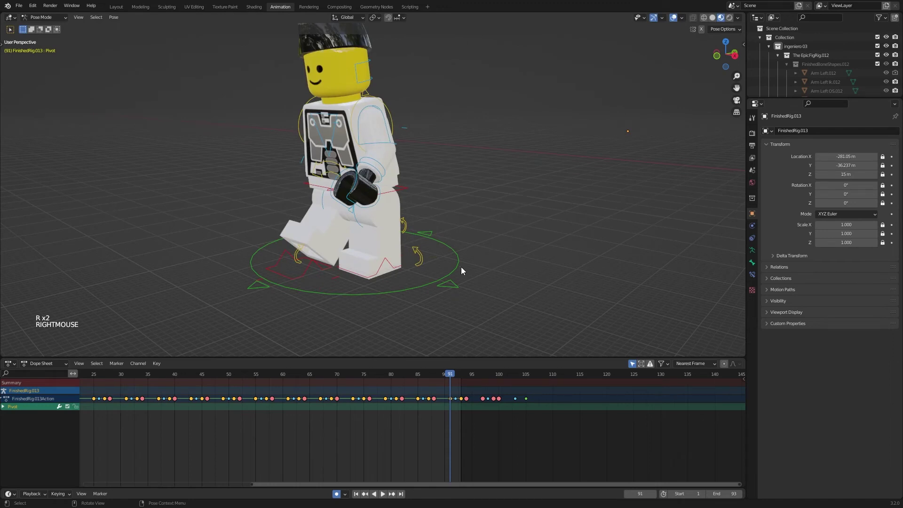
key(ctrl+z)
Select the master bone, show the FigRig sidebar panel and switch to top view
click(419, 293)
key(Right)
key(KP_7)
middle_click(452, 273)
key(Right)
Step to frame 97 and rotate the MasterBone 90° about Z to turn the minifigure
key(Right)
key(Left)
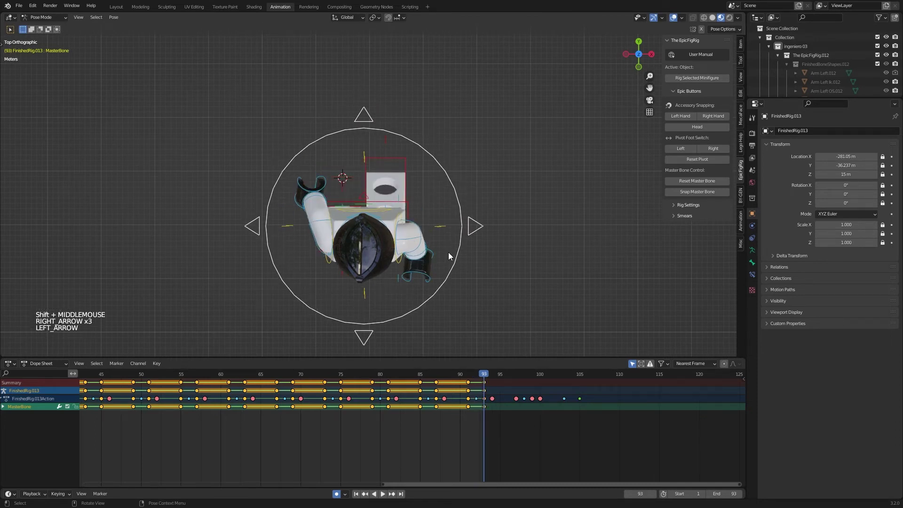
middle_click(472, 257)
middle_click(446, 224)
middle_click(445, 219)
middle_click(452, 224)
scroll(up, 3)
middle_click(452, 245)
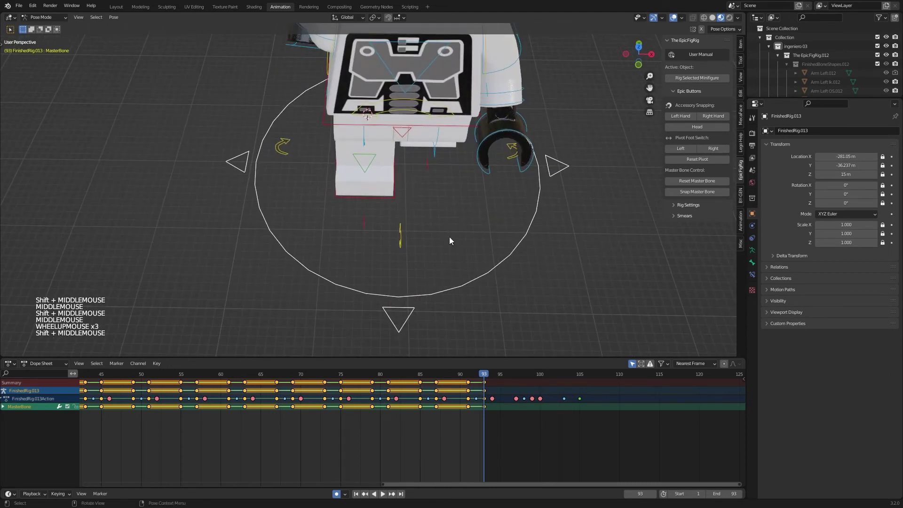
key(Right)
key(Right)
key(Right)
key(Right)
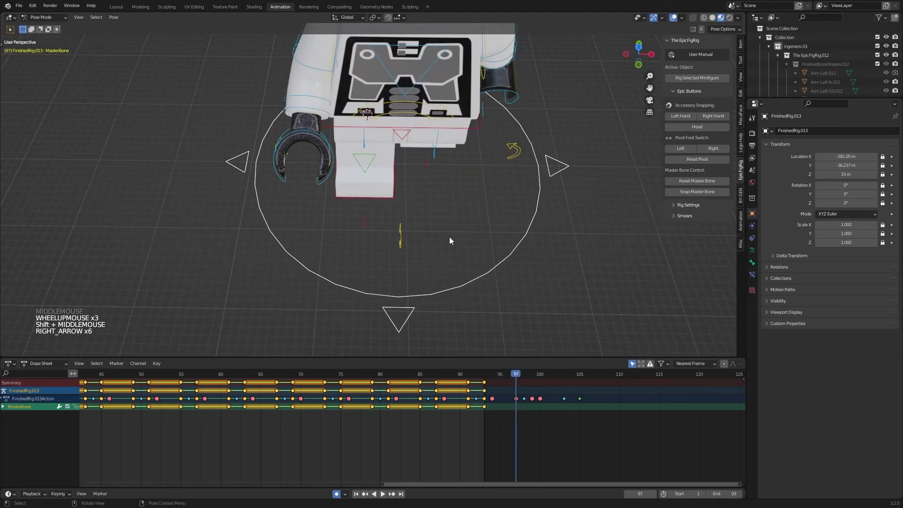
key(r)
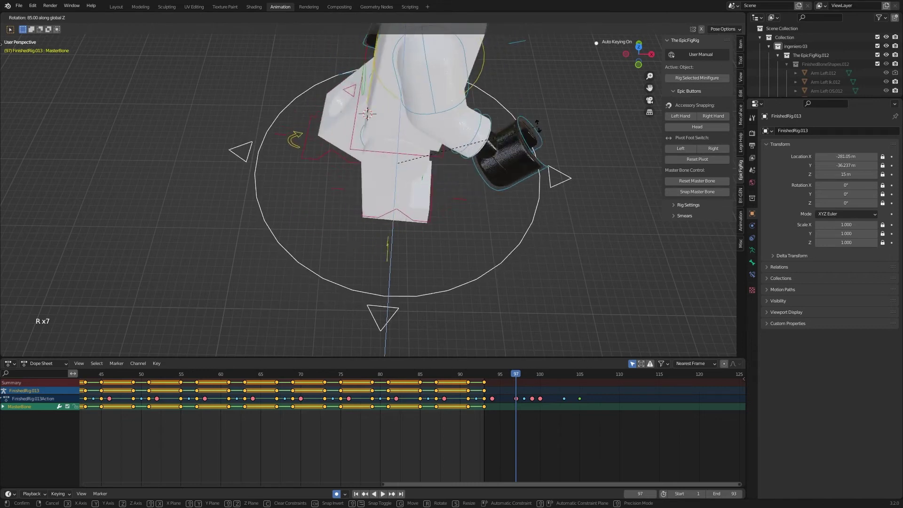
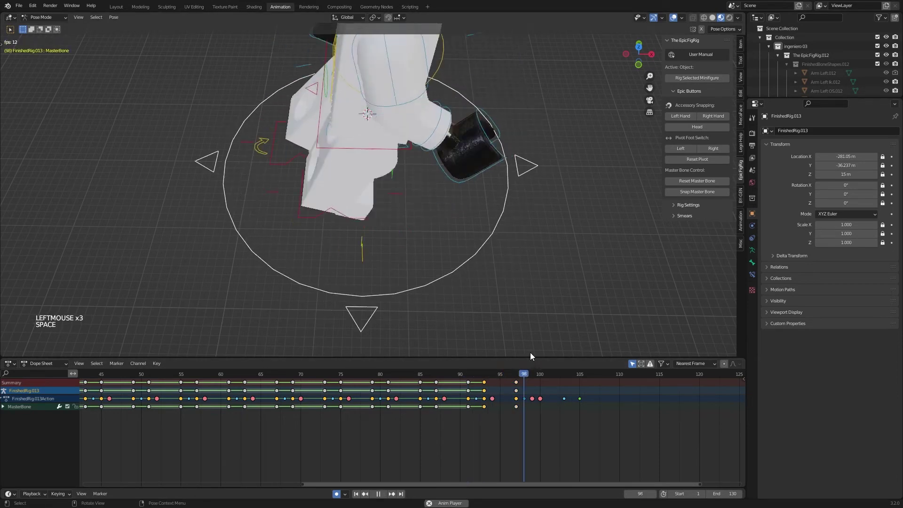
key(space)
Extend the end frame to 130 and key the MasterBone's adjusted location around frames 94–95
click(485, 380)
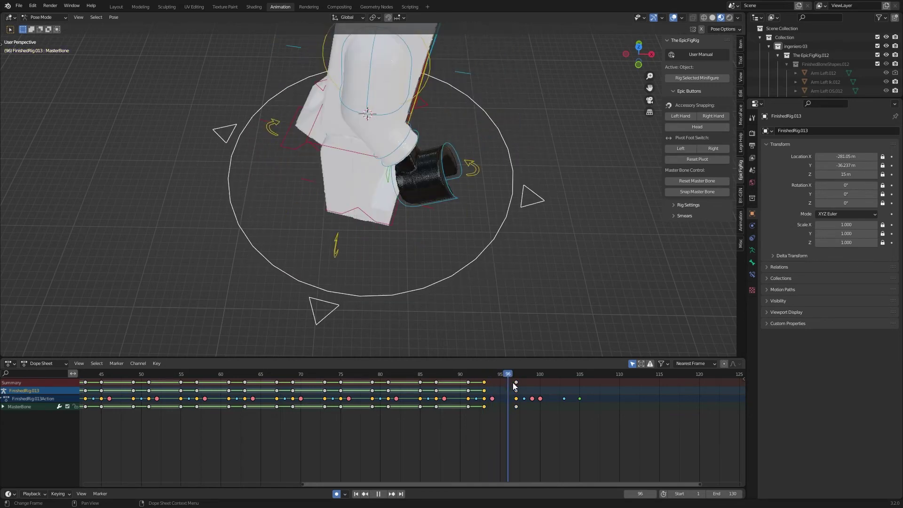
middle_click(490, 270)
click(486, 377)
key(space)
key(space)
click(507, 376)
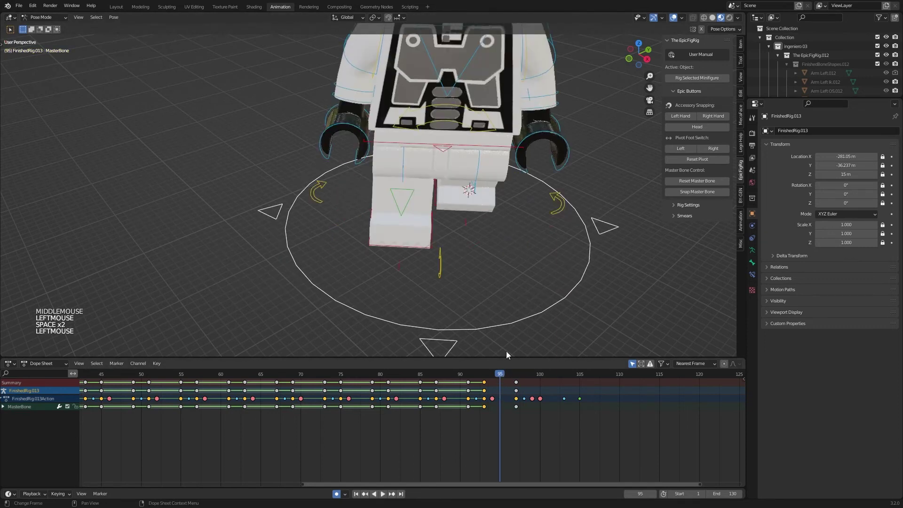
key(g)
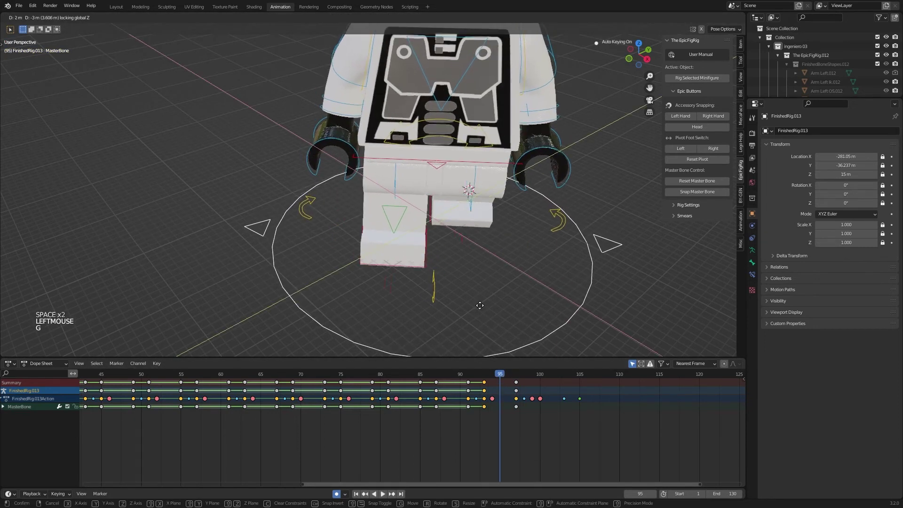
click(481, 312)
click(484, 378)
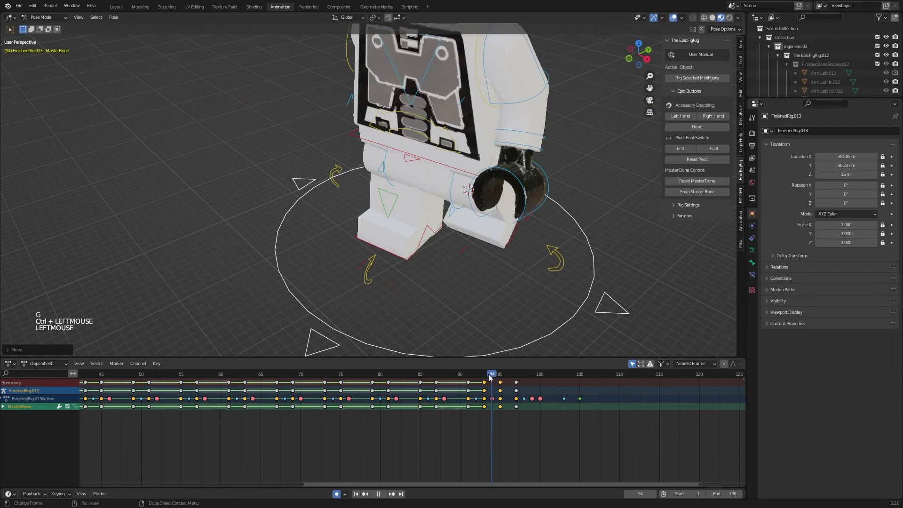
click(500, 379)
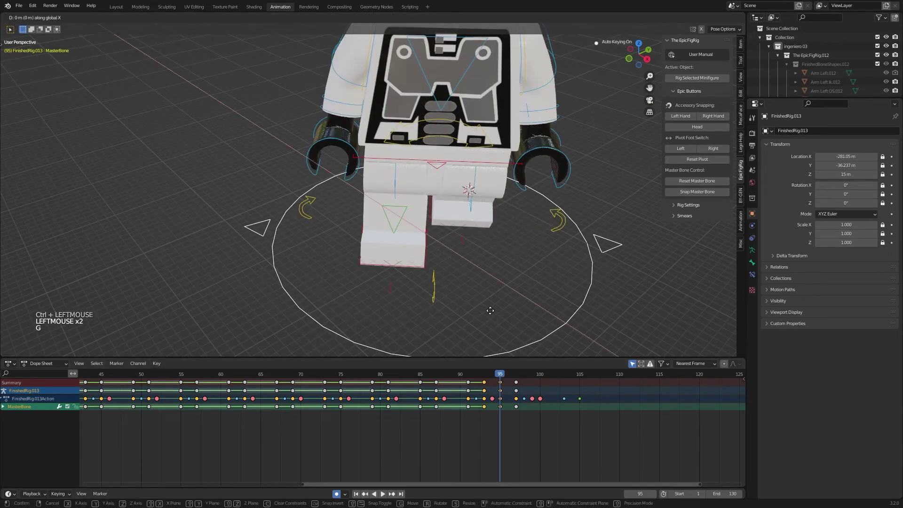